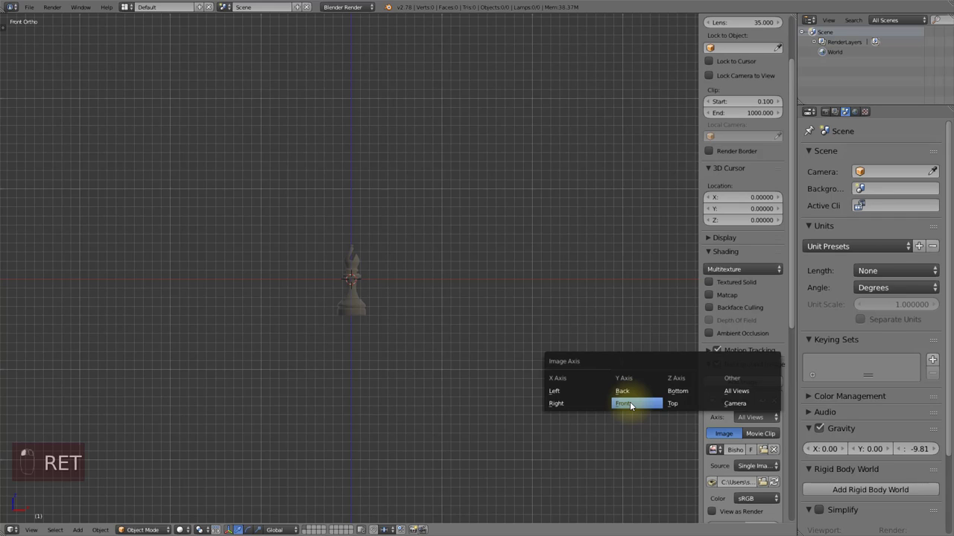
# - Enlarge the front bishop reference image and raise it so its base sits on the origin
pyautogui.moveTo(748, 433); pyautogui.dragTo(750, 448)
pyautogui.middleClick(750, 448)
pyautogui.moveTo(738, 450); pyautogui.dragTo(476, 347)
pyautogui.moveTo(475, 347); pyautogui.dragTo(553, 313)
# - Add a circle mesh at the origin, seen from top view in a maximised 3D view
pyautogui.press('shift+a')
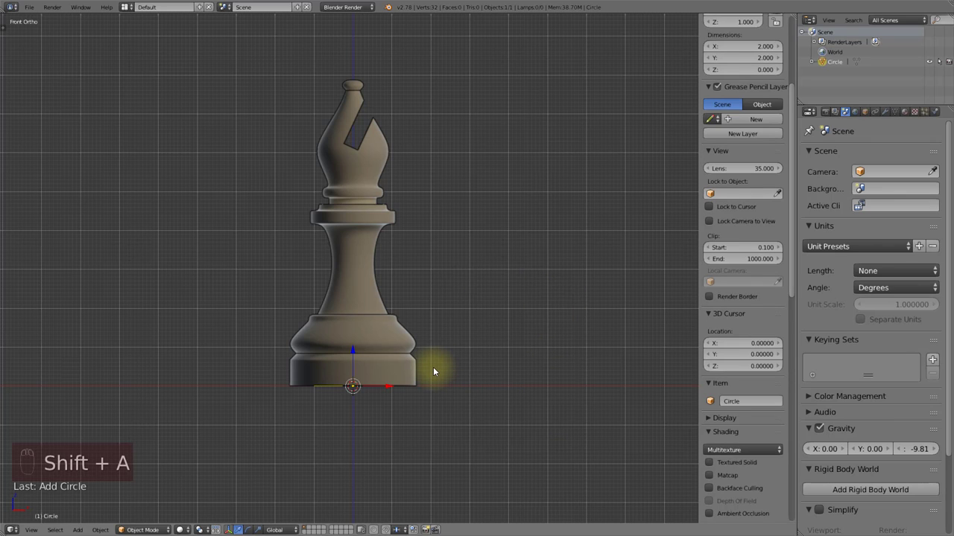
pyautogui.press('KP_7')
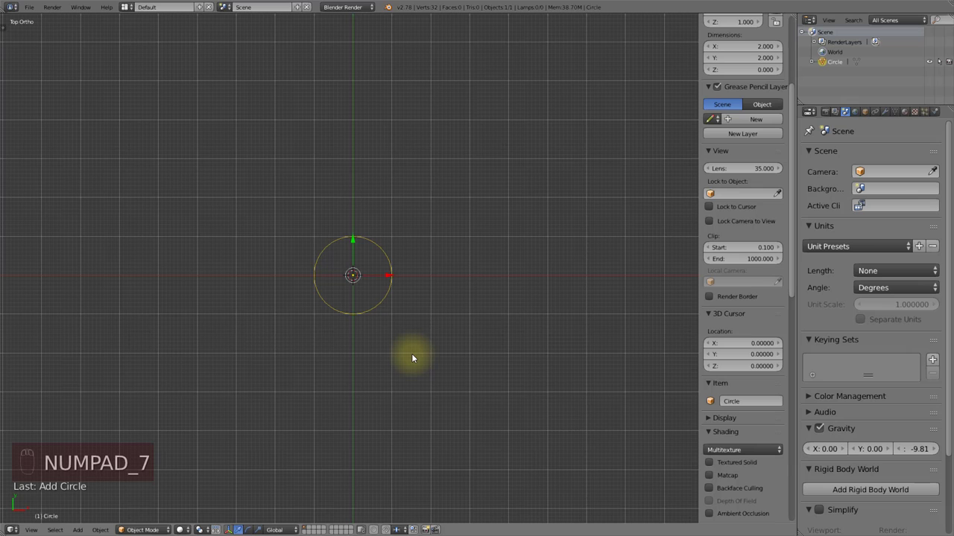
pyautogui.press('ctrl+Up')
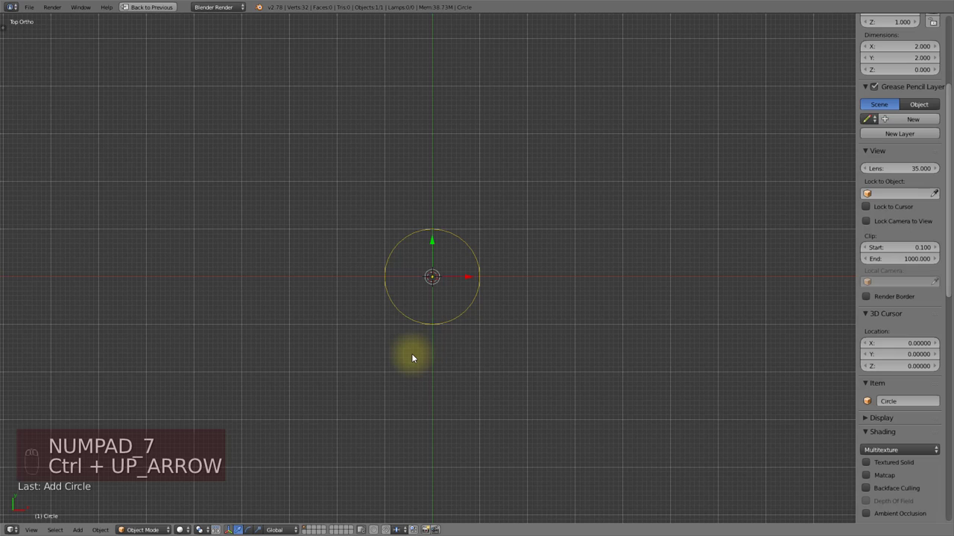
pyautogui.press('n')
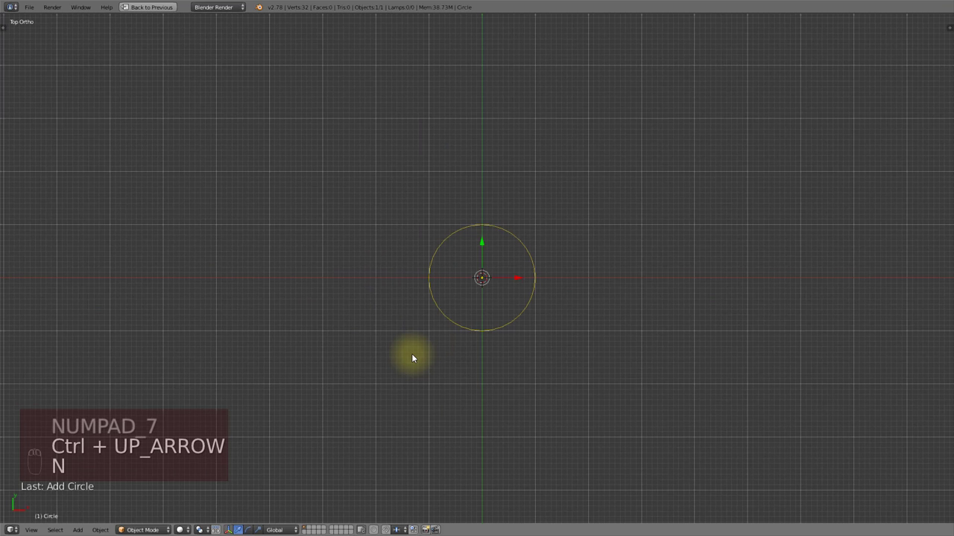
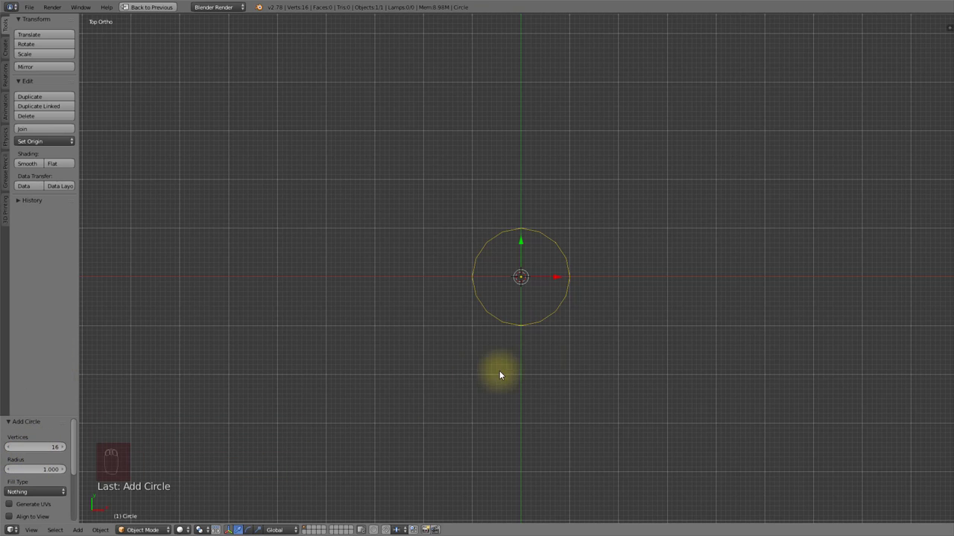
# - Zoom onto the circle and set it to 16 vertices, 2 units across
pyautogui.moveTo(618, 345); pyautogui.dragTo(593, 359)
pyautogui.press('n')
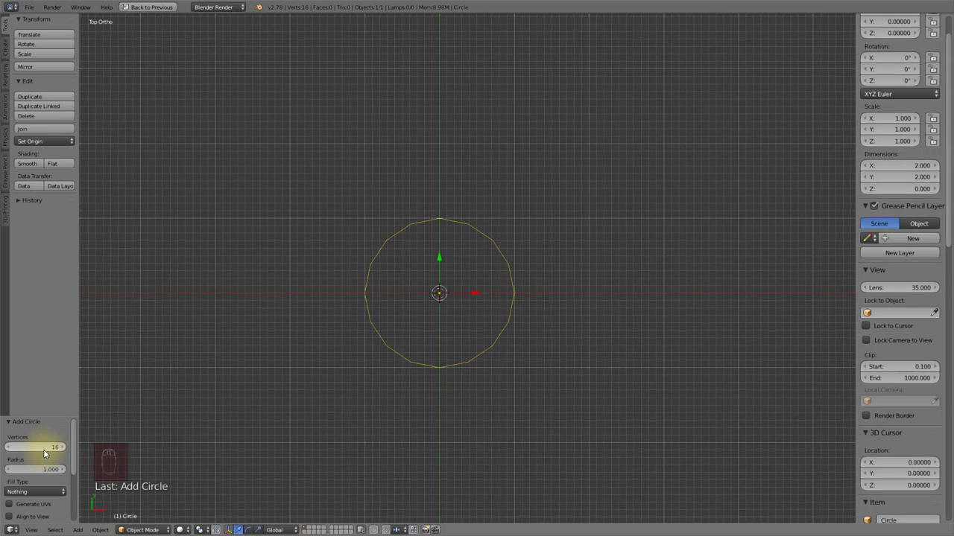
pyautogui.moveTo(47, 452); pyautogui.dragTo(26, 452)
pyautogui.moveTo(26, 451); pyautogui.dragTo(906, 174)
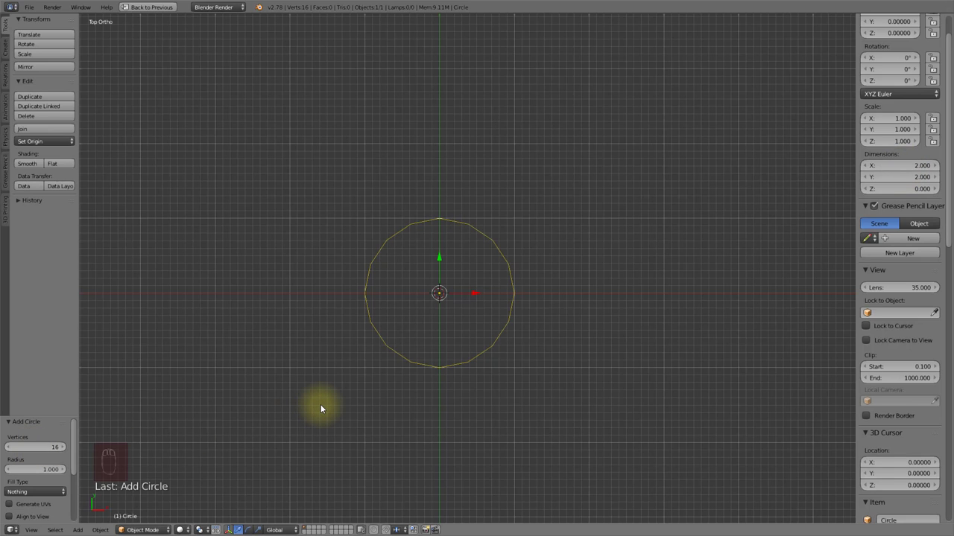
# - From front view, extrude the circle up into a 16-face band the height of the bishop's bottom block
pyautogui.press('n')
pyautogui.press('t')
pyautogui.press('KP_1')
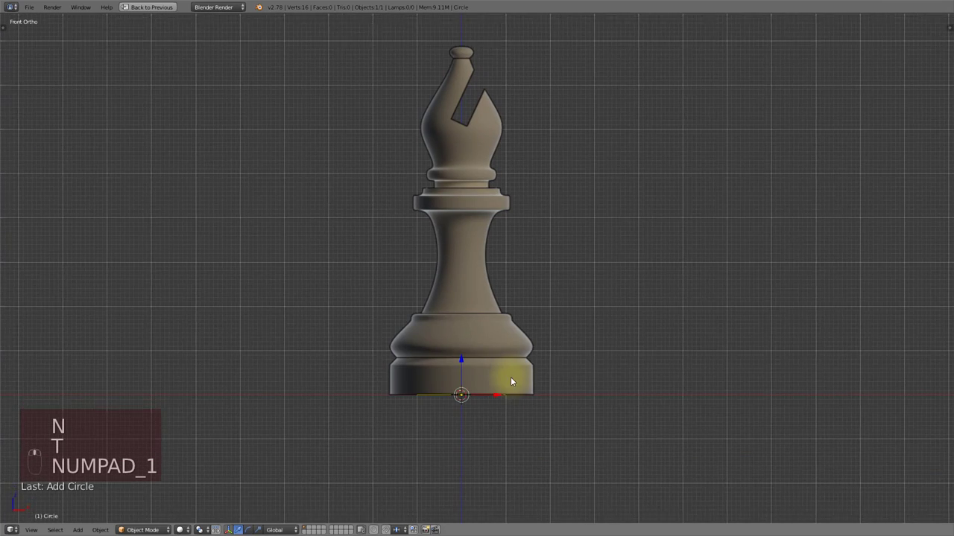
pyautogui.press('Tab')
pyautogui.press('s')
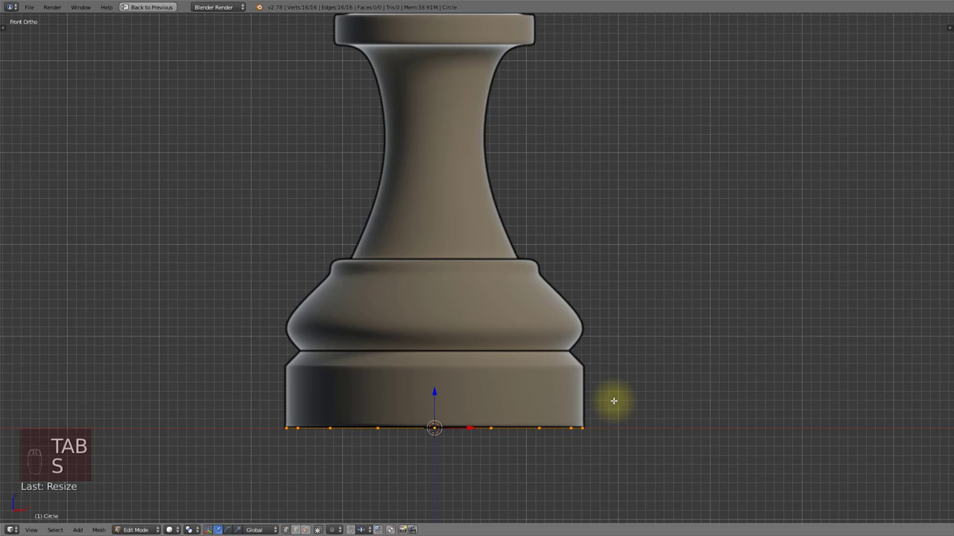
pyautogui.press('e')
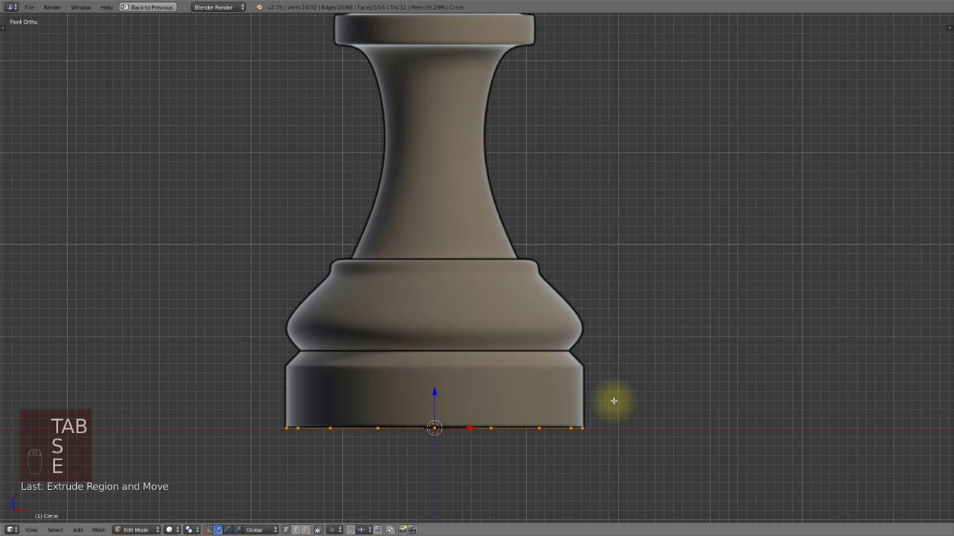
pyautogui.press('g')
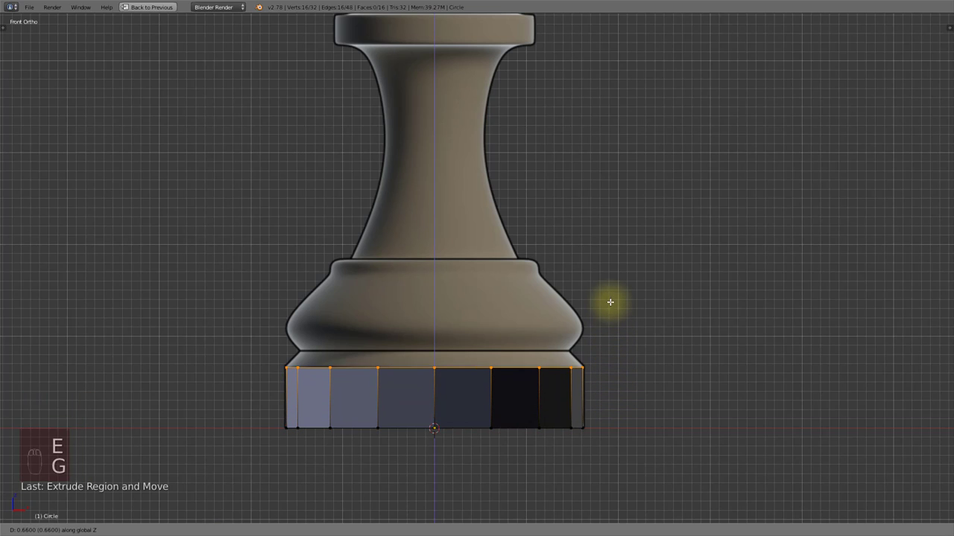
pyautogui.press('a')
pyautogui.press('a')
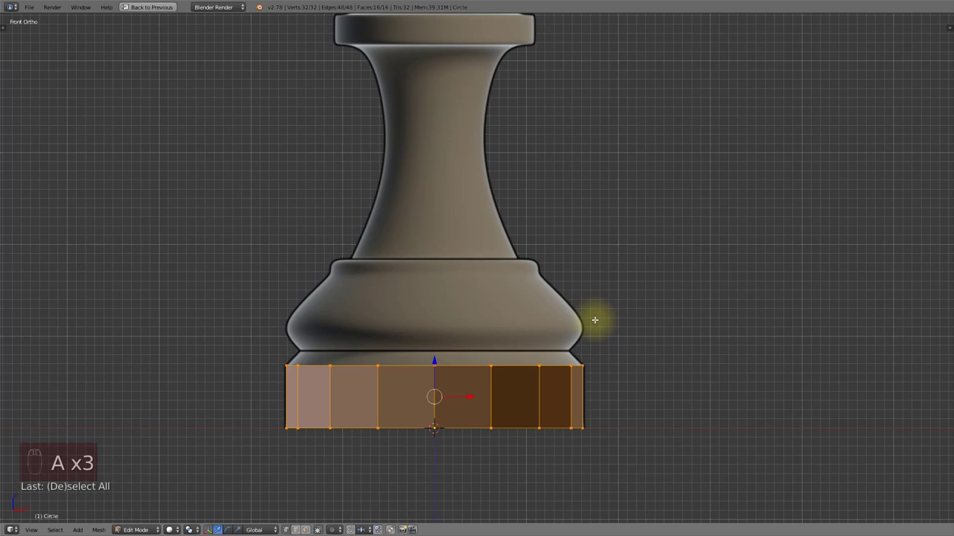
pyautogui.press('ctrl+n')
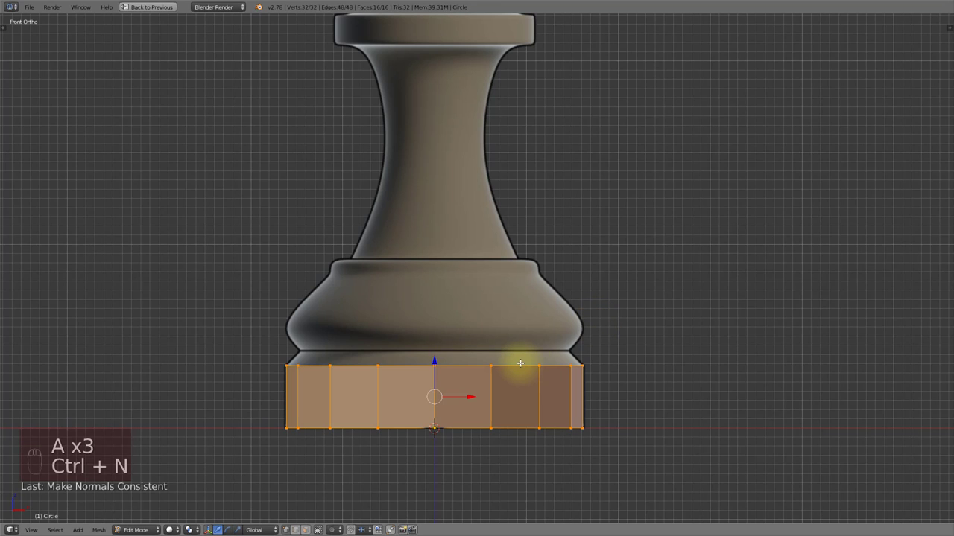
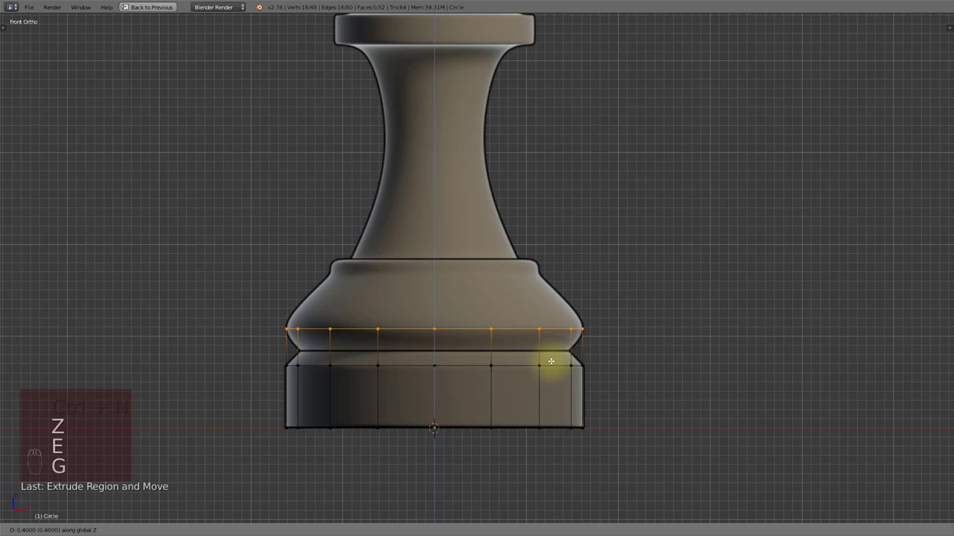
# - Extrude rings tracing the groove, base bulge and ledge up the stem to just under the collar
pyautogui.press('ctrl+r')
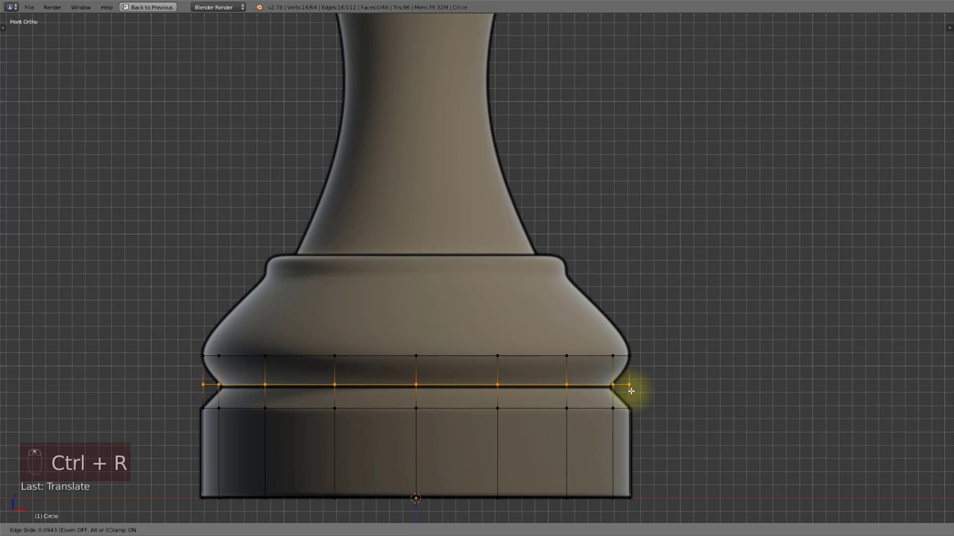
pyautogui.press('g')
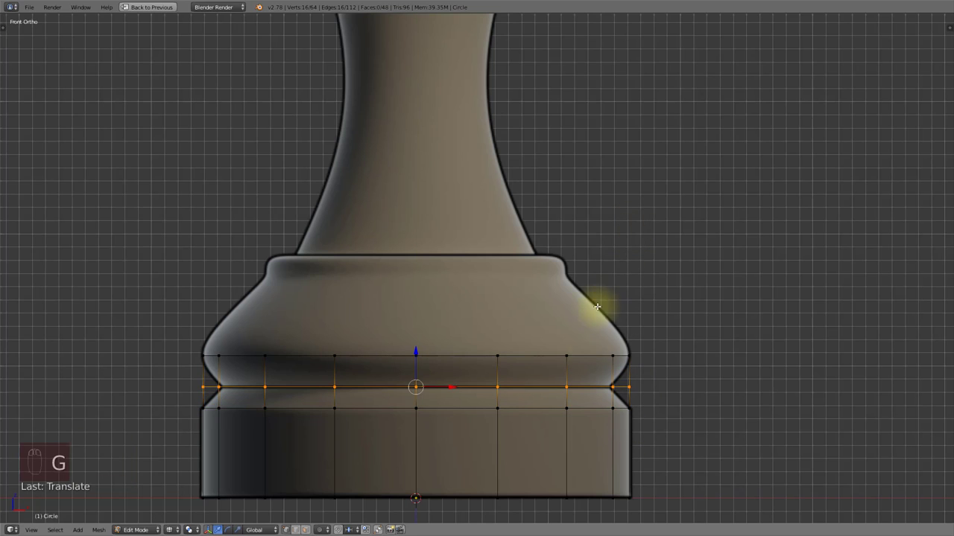
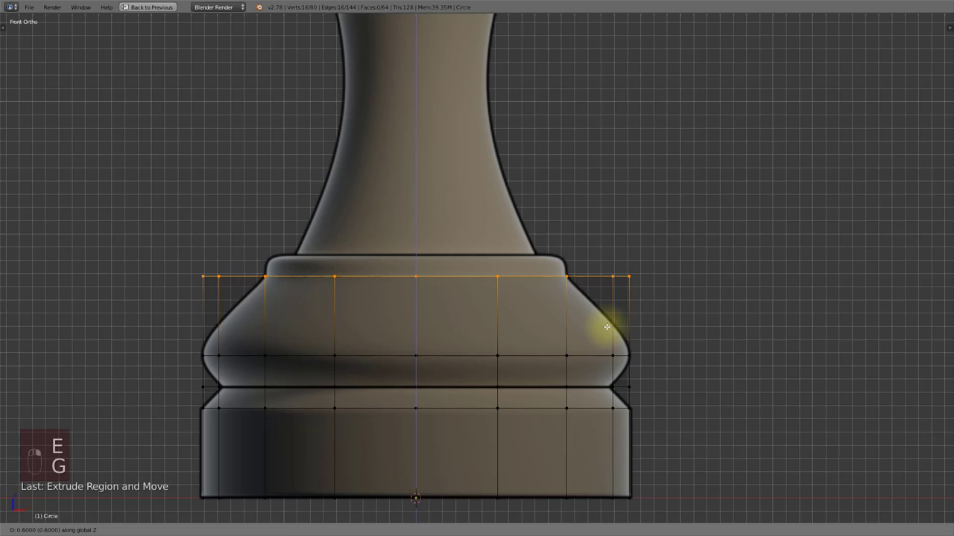
pyautogui.press('s')
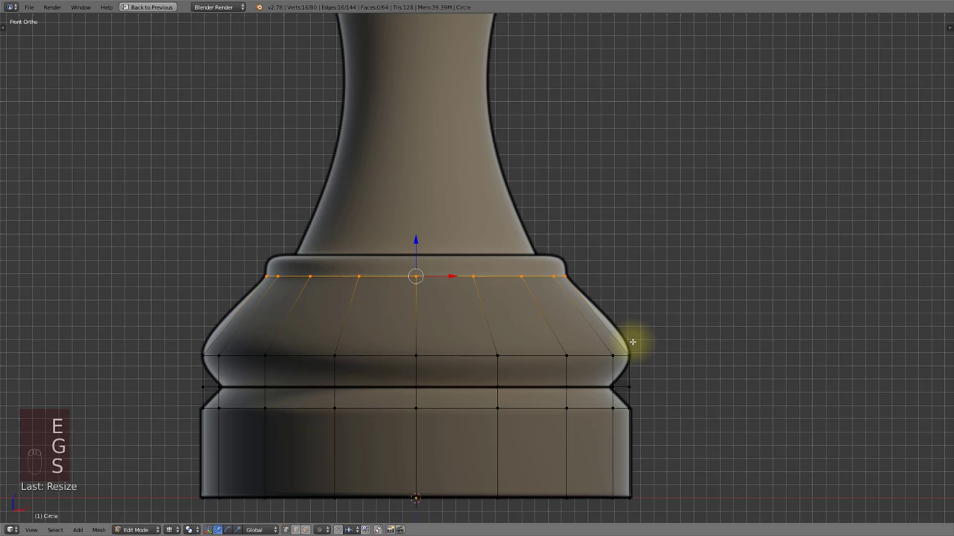
pyautogui.press('e')
pyautogui.press('g')
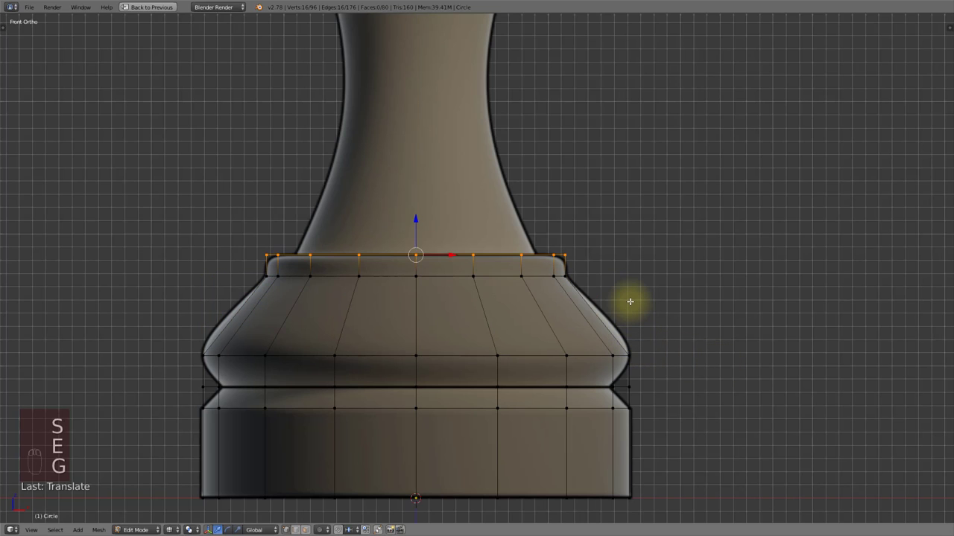
pyautogui.press('e')
pyautogui.press('s')
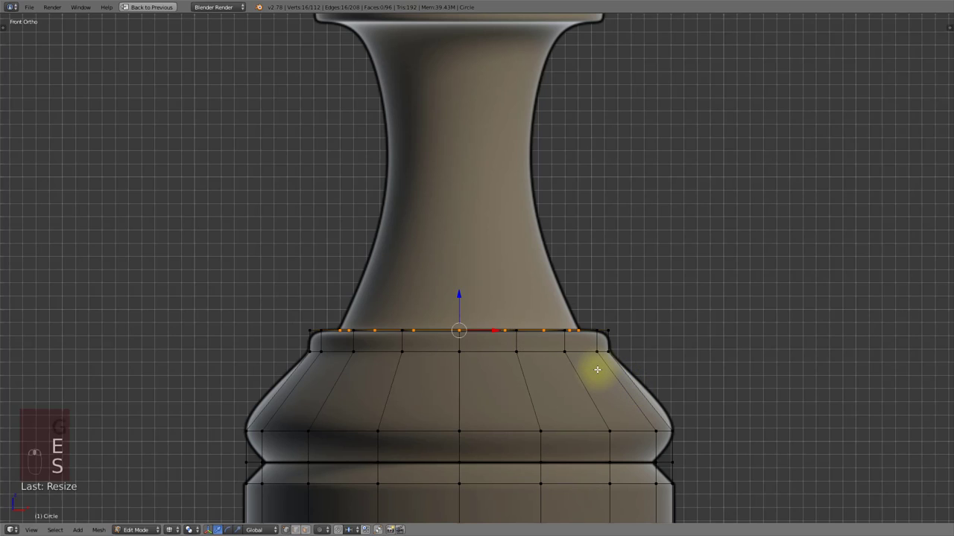
pyautogui.press('e')
pyautogui.press('g')
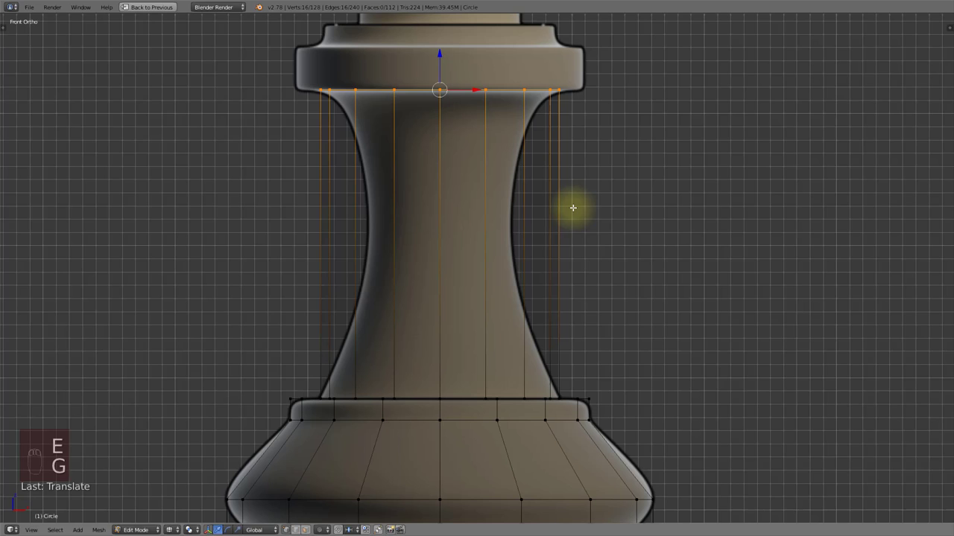
# - Add loop cuts across the stem and narrow them to follow the stem's curve
pyautogui.press('ctrl+r')
pyautogui.press('s')
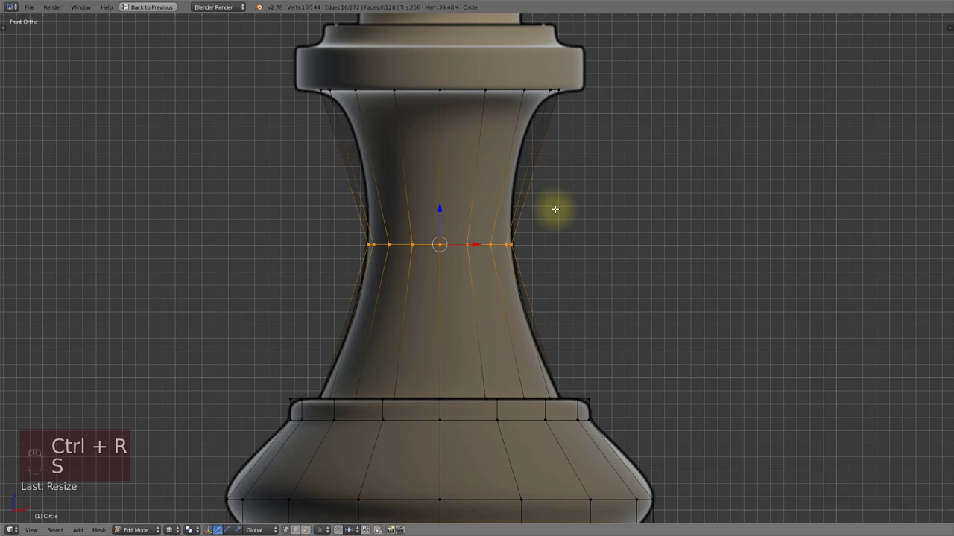
pyautogui.press('ctrl+r')
pyautogui.press('s')
pyautogui.press('ctrl+r')
pyautogui.press('s')
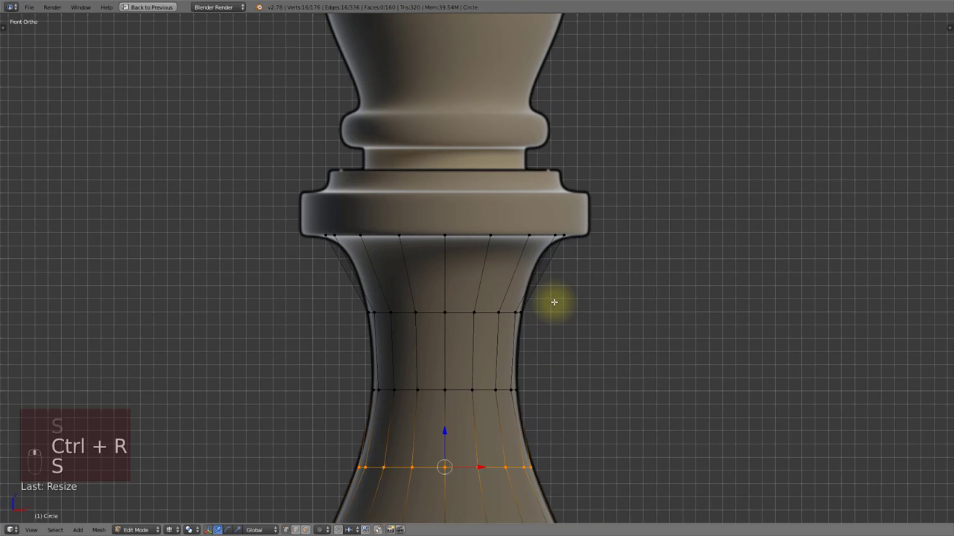
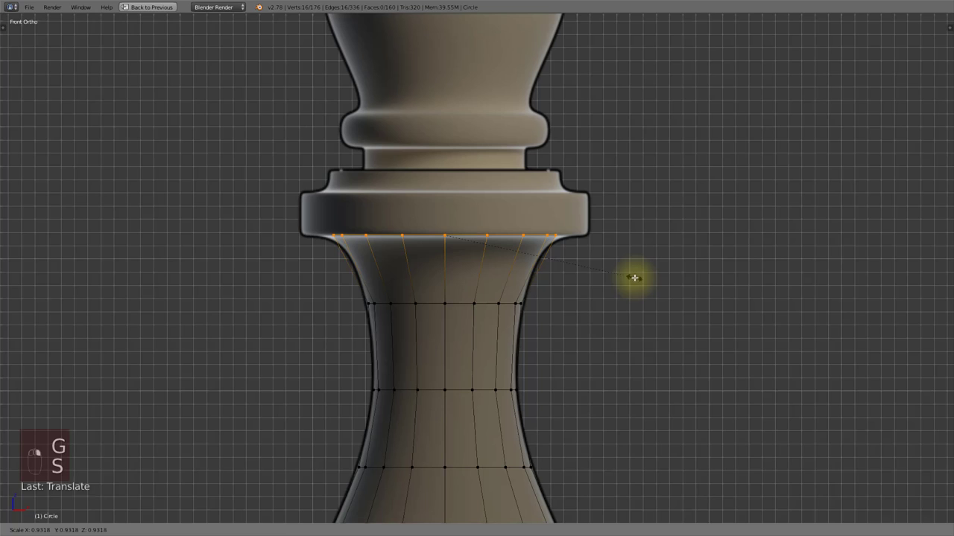
# - Extrude and scale rings forming the collar up to its top edge
pyautogui.press('e')
pyautogui.press('s')
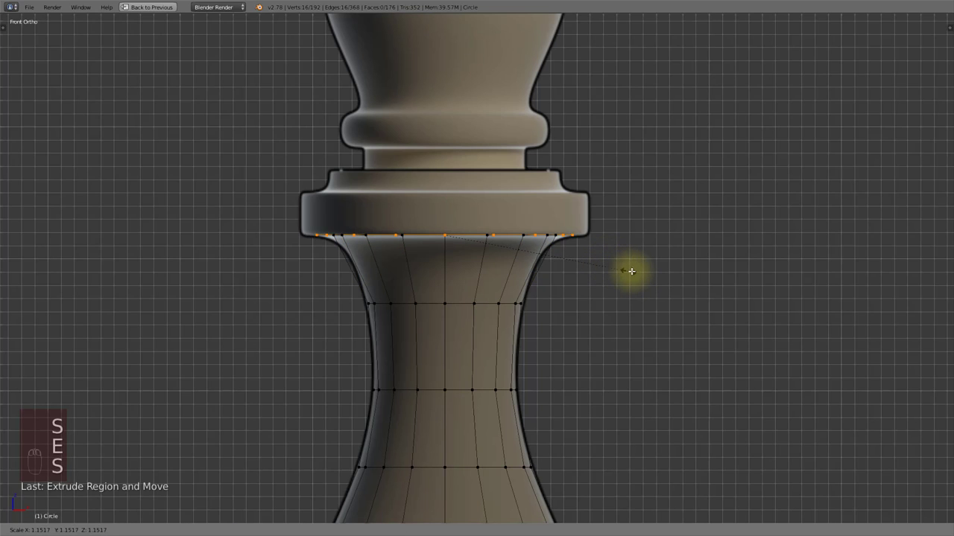
pyautogui.press('e')
pyautogui.press('g')
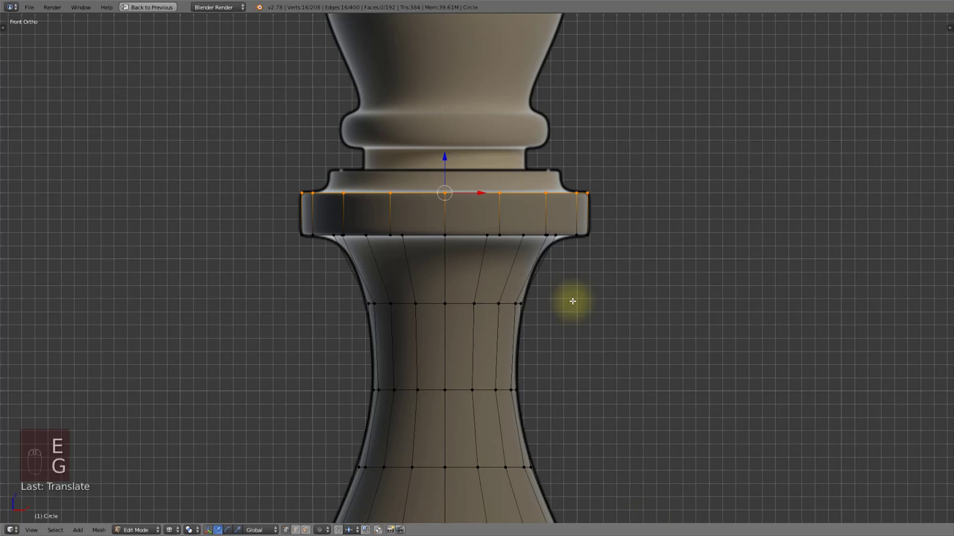
pyautogui.press('e')
pyautogui.press('s')
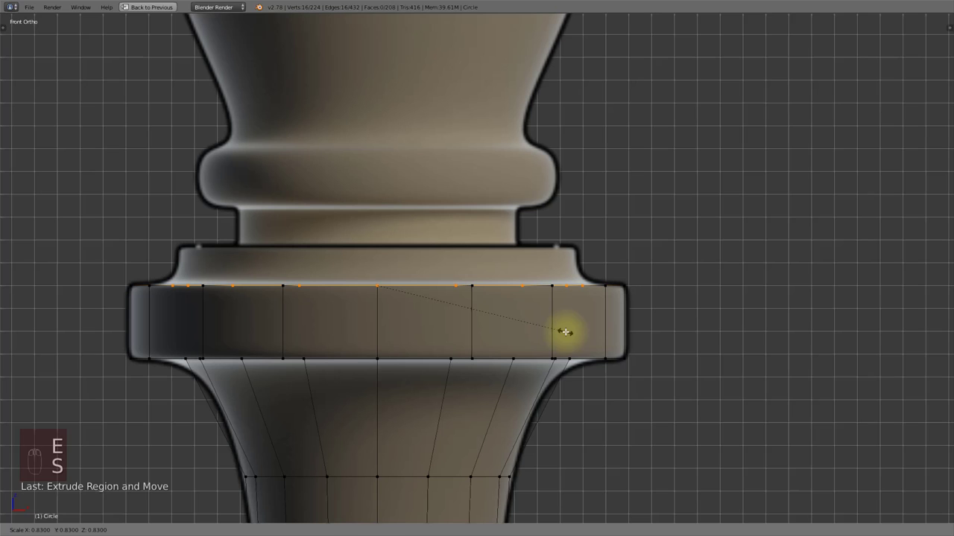
pyautogui.press('e')
pyautogui.press('g')
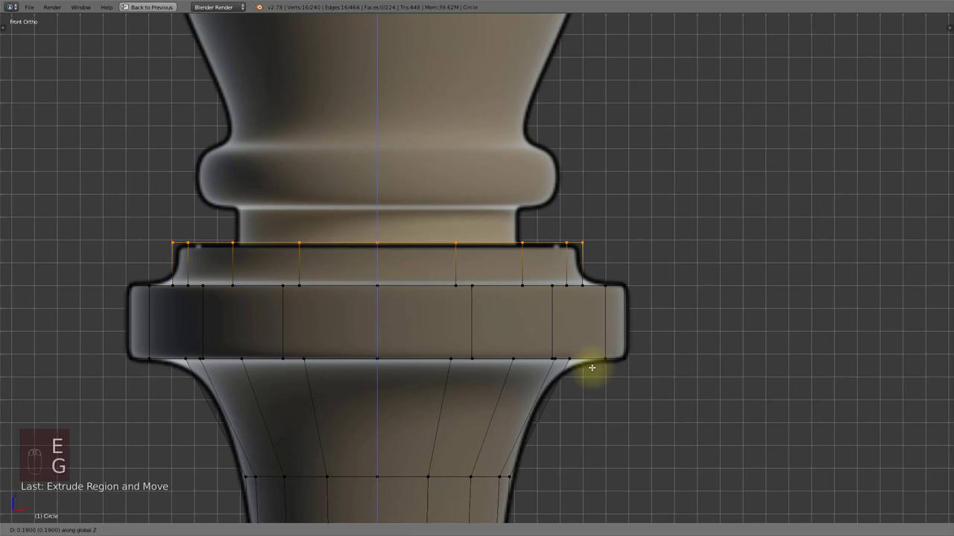
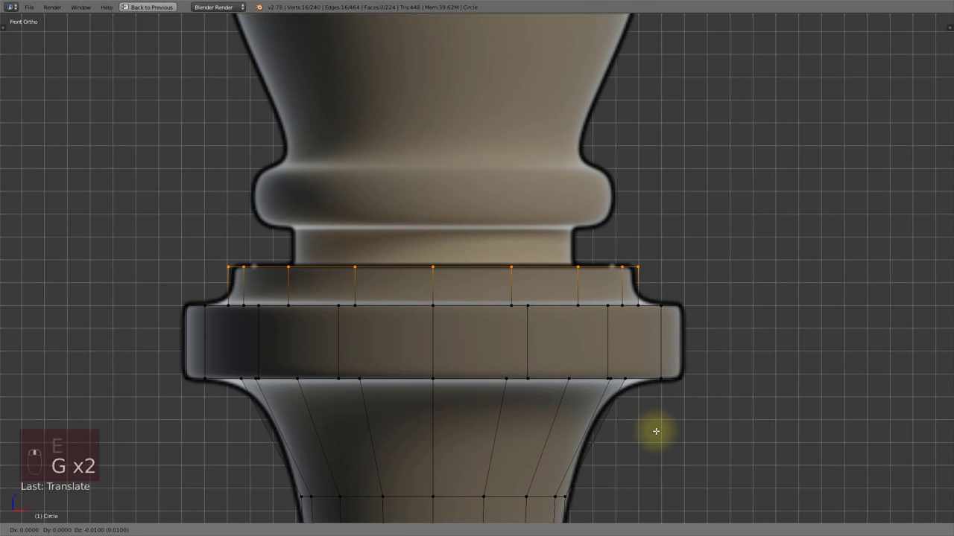
# - Shape the narrow neck and the bulging neck ring above the collar with further extruded rings
pyautogui.press('e')
pyautogui.press('s')
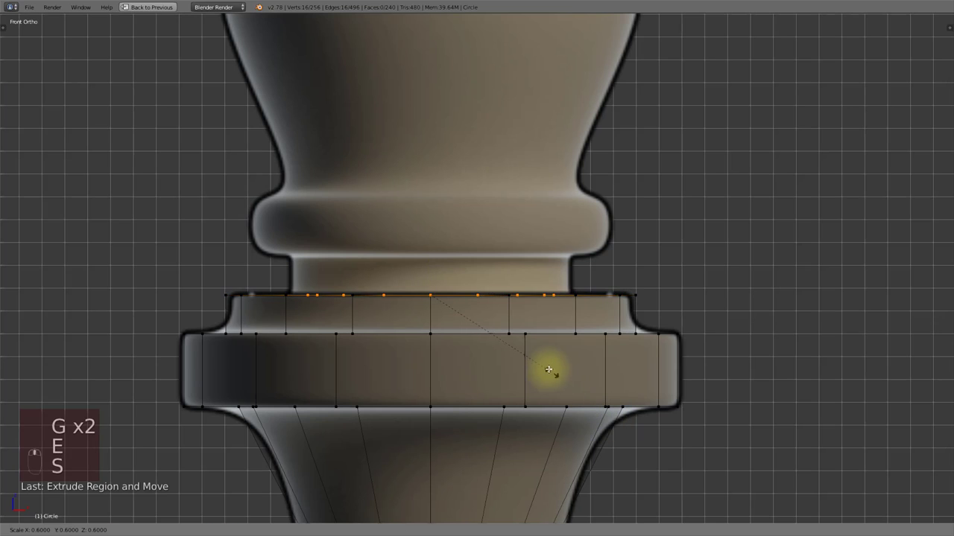
pyautogui.press('e')
pyautogui.press('g')
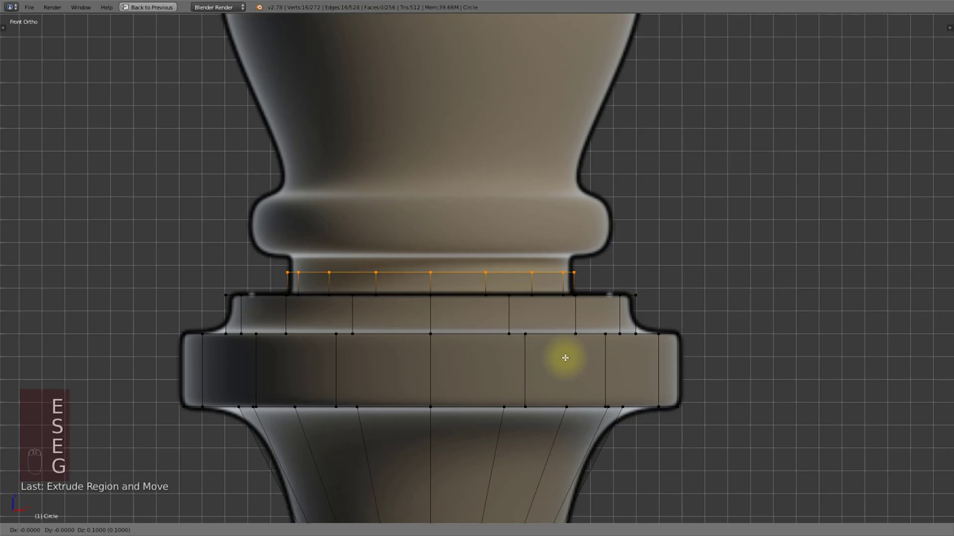
pyautogui.press('g')
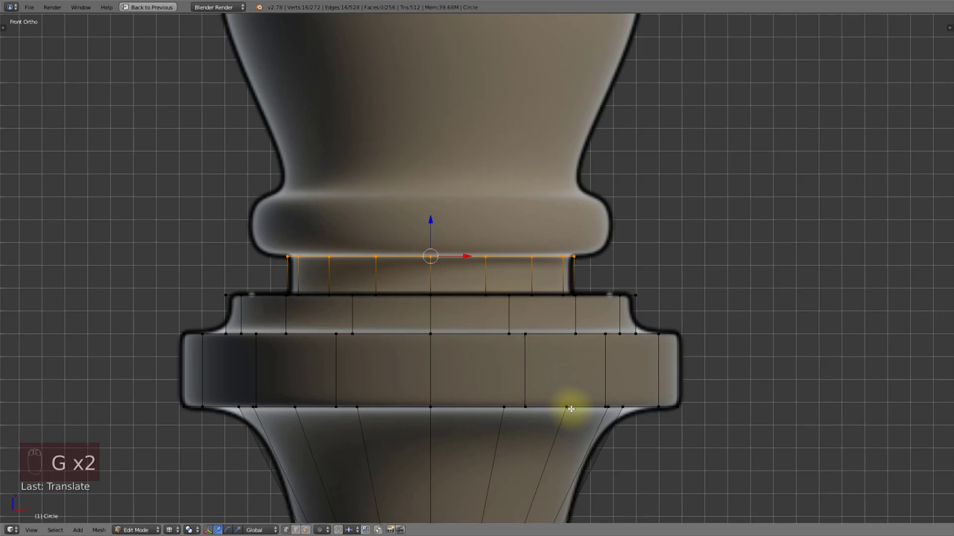
pyautogui.press('e')
pyautogui.press('s')
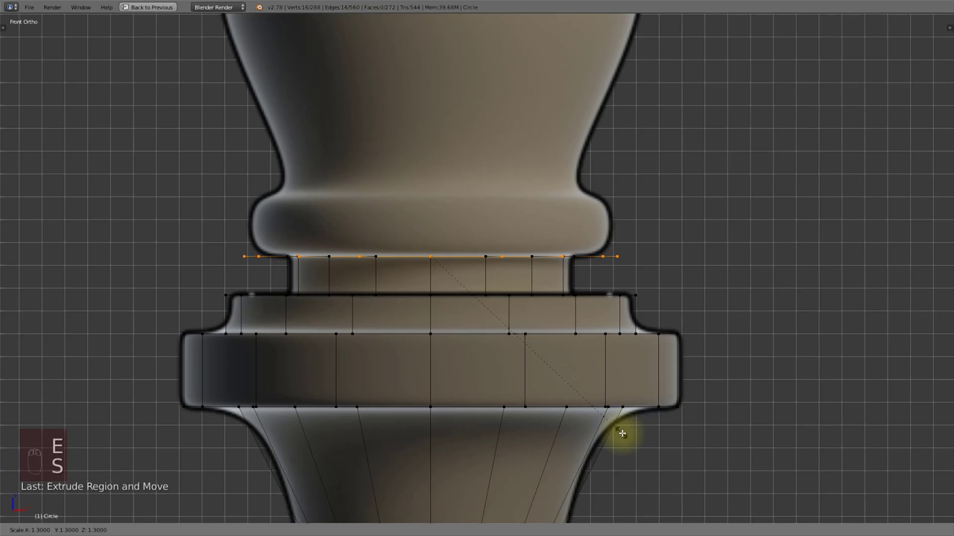
pyautogui.press('e')
pyautogui.press('g')
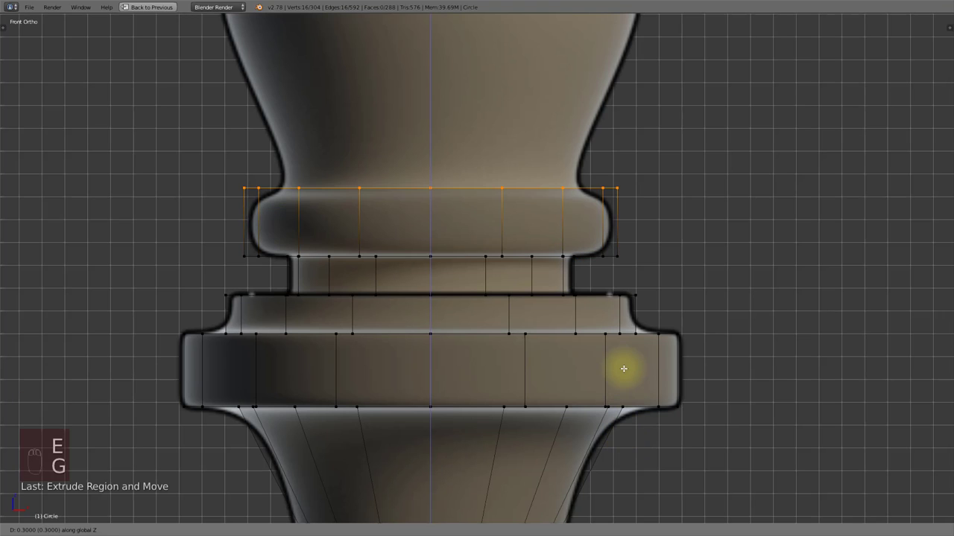
pyautogui.press('e')
pyautogui.press('s')
# - Extrude rings from the head's base up to the head's widest part
pyautogui.press('e')
pyautogui.press('g')
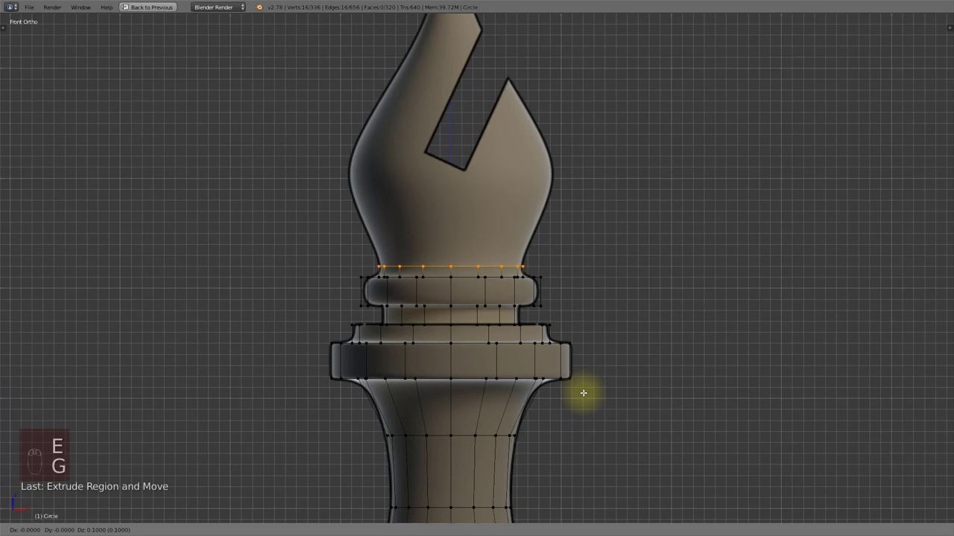
pyautogui.press('e')
pyautogui.press('g')
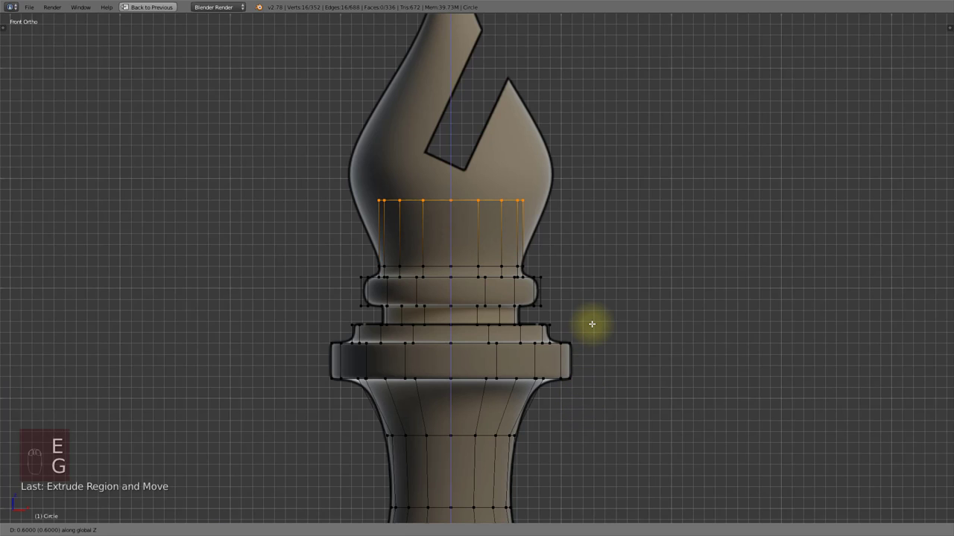
pyautogui.press('s')
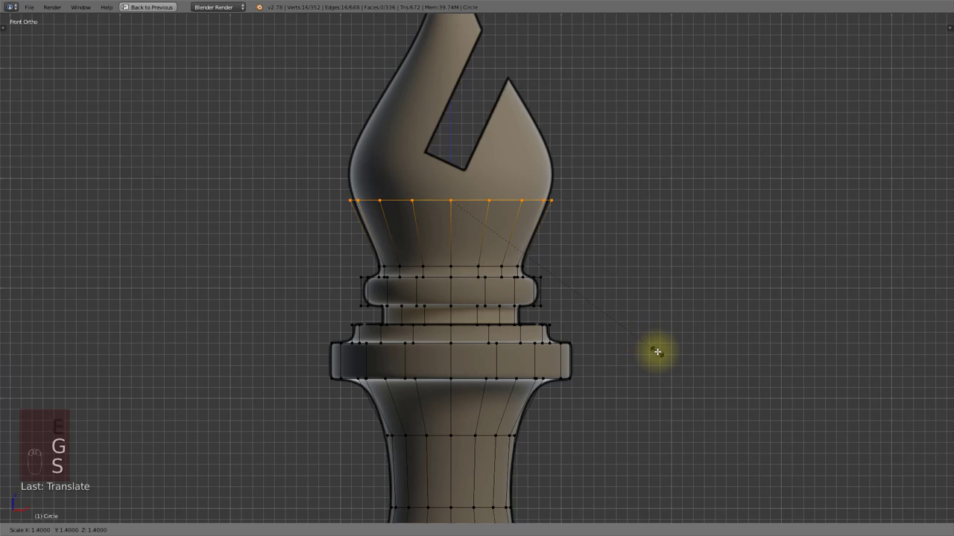
pyautogui.press('e')
pyautogui.press('g')
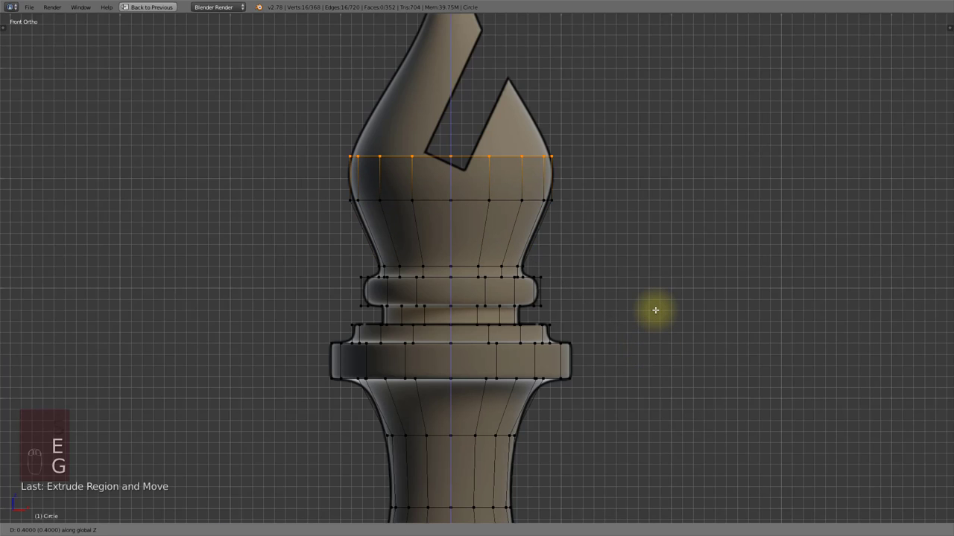
# - Widen the top head loops to the outline, then bring the top loop up and shrink it under the knob
pyautogui.press('b')
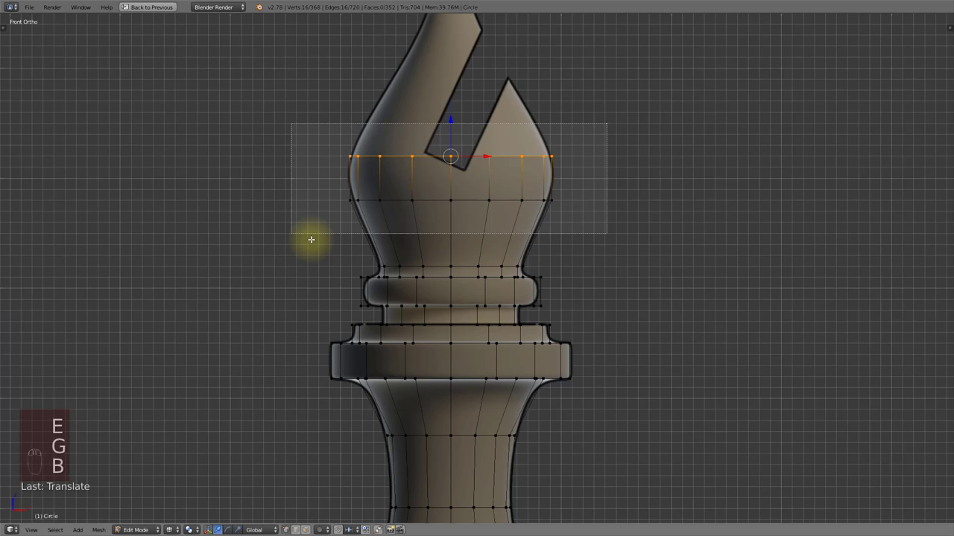
pyautogui.press('s')
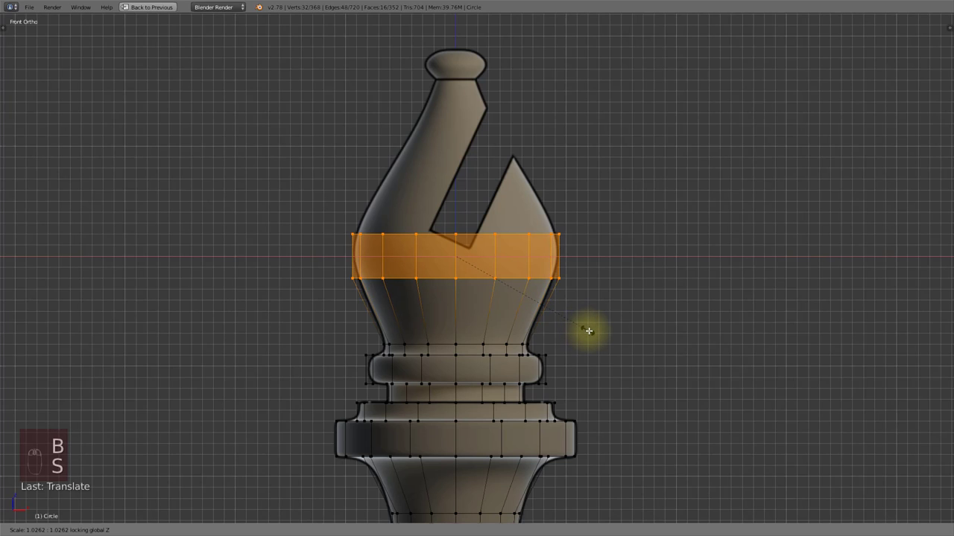
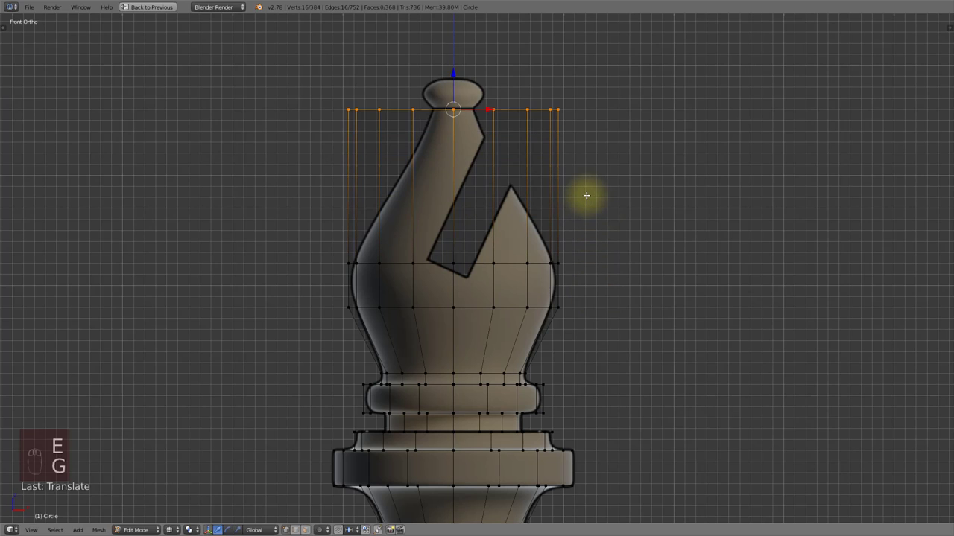
pyautogui.press('s')
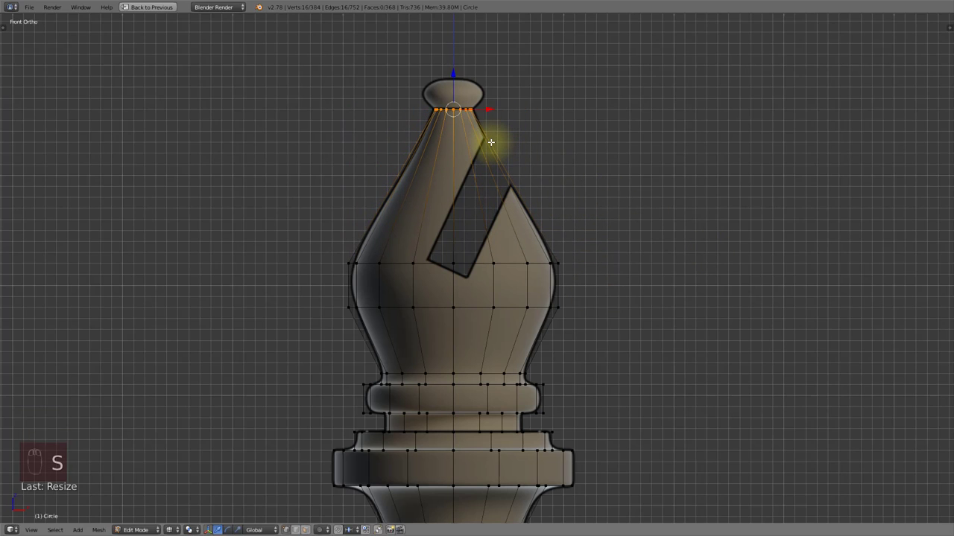
pyautogui.press('ctrl+r')
# - Return to Object Mode in solid shading and the full workspace with the modifier settings visible
pyautogui.press('s')
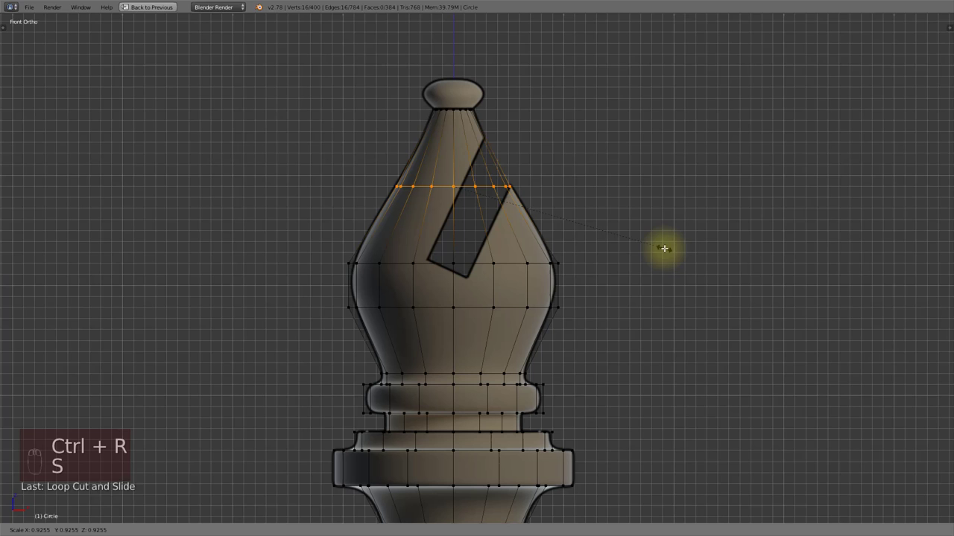
pyautogui.press('Tab')
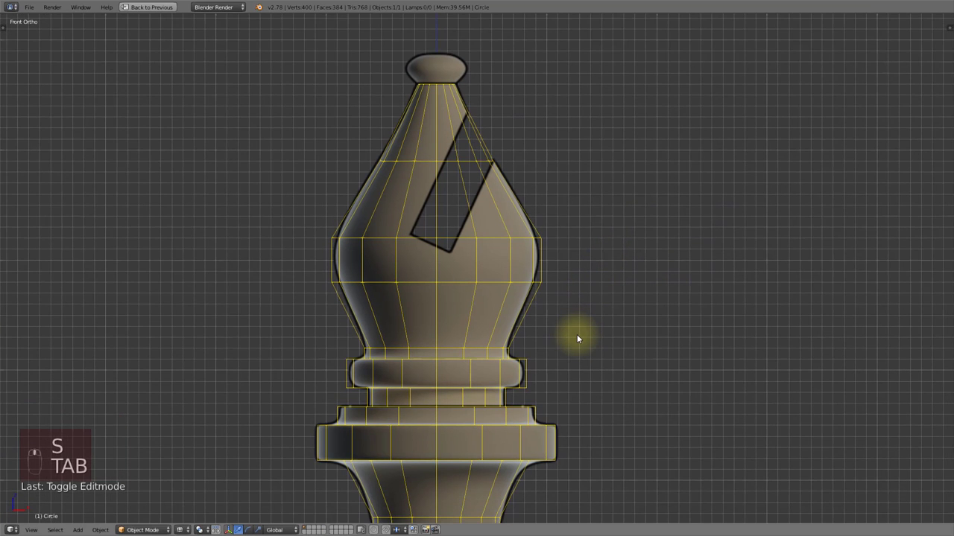
pyautogui.press('n')
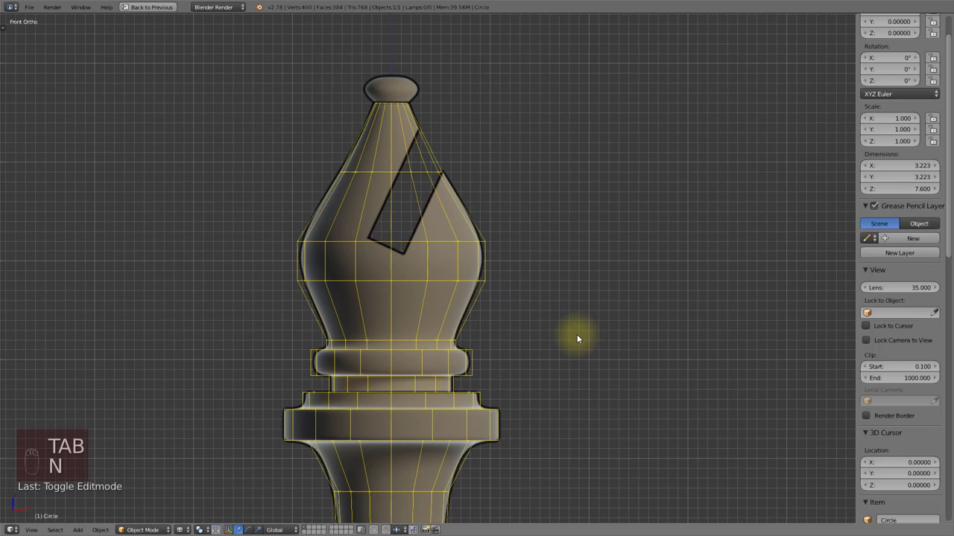
pyautogui.press('z')
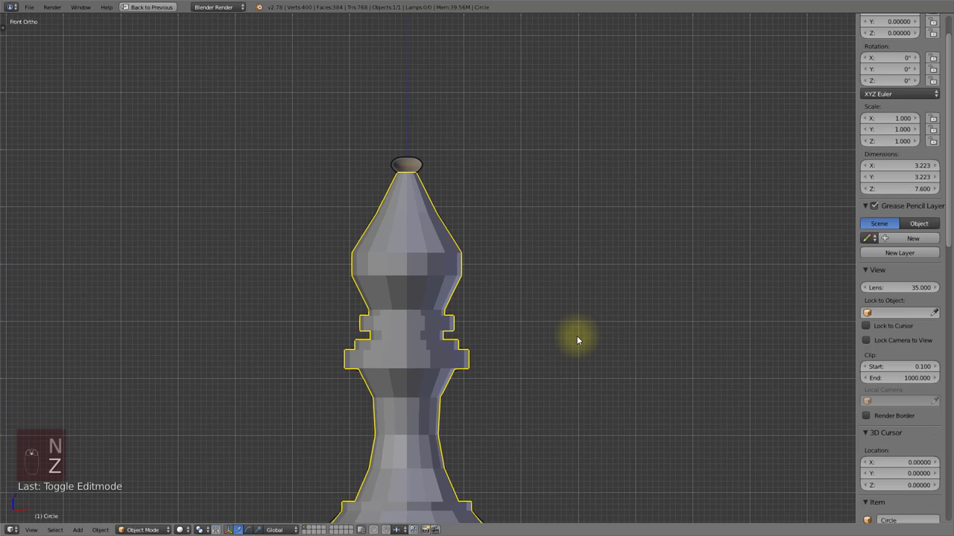
pyautogui.press('ctrl+Up')
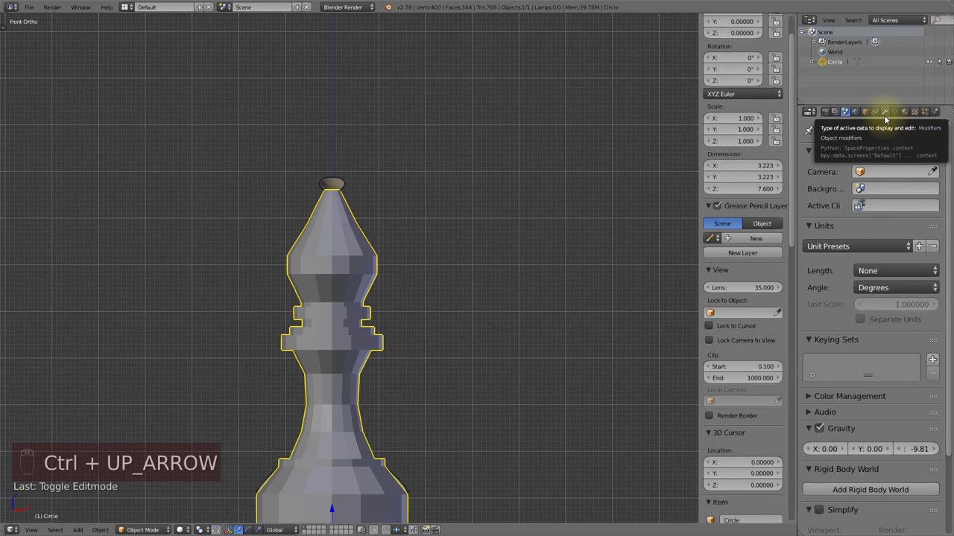
pyautogui.moveTo(886, 120); pyautogui.dragTo(412, 285)
pyautogui.moveTo(406, 374); pyautogui.dragTo(426, 371)
# - Add a Catmull-Clark Subdivision Surface at 3 view levels and shade the bishop smooth
pyautogui.press('t')
pyautogui.press('t')
pyautogui.press('n')
pyautogui.moveTo(411, 288); pyautogui.dragTo(449, 379)
pyautogui.moveTo(448, 379); pyautogui.dragTo(450, 292)
pyautogui.moveTo(447, 313); pyautogui.dragTo(452, 309)
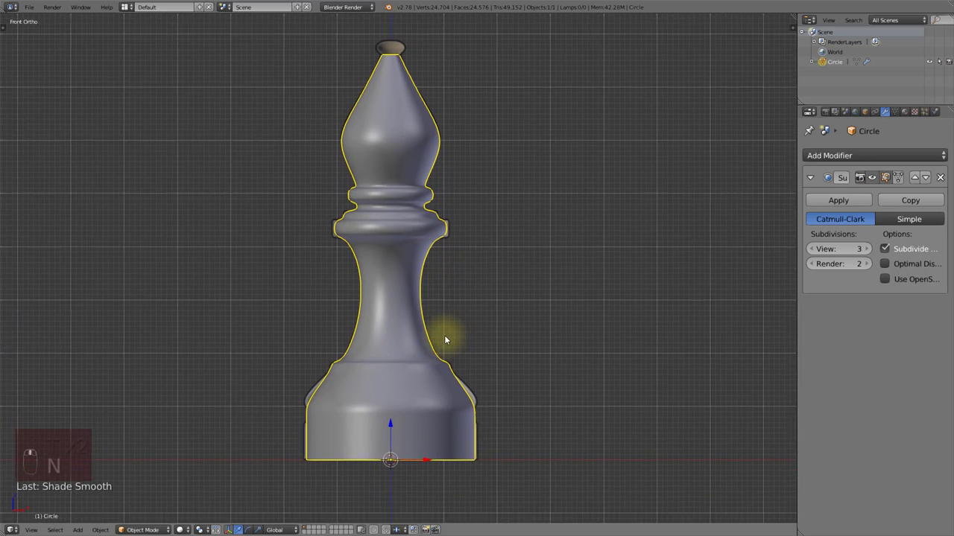
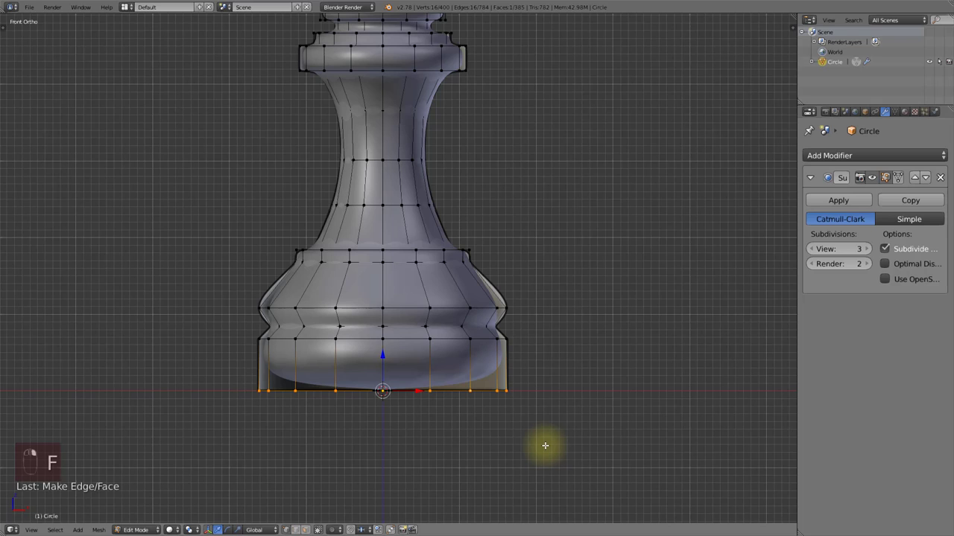
# - Cut and slide extra edge loops above the base so the bottom rim and bulge stay crisp, 417 faces
pyautogui.press('shift+e')
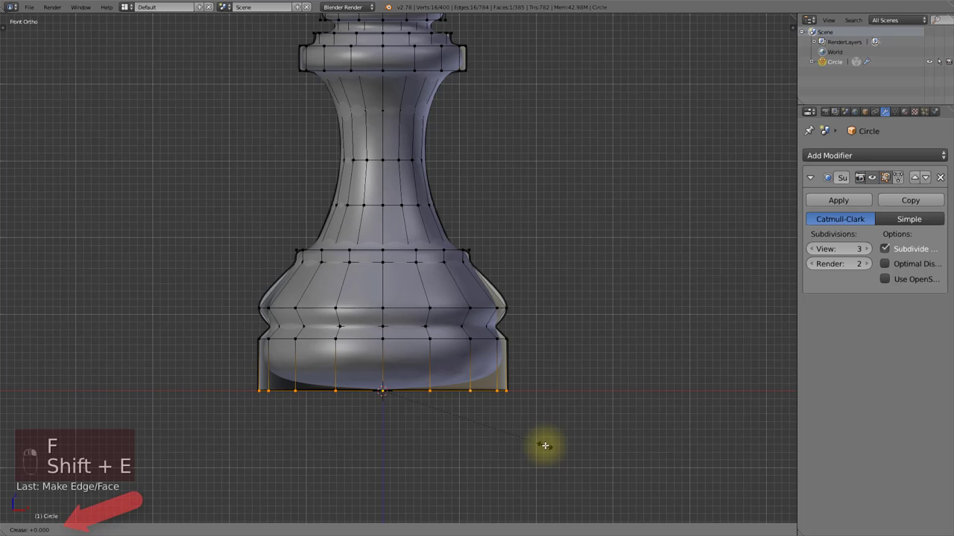
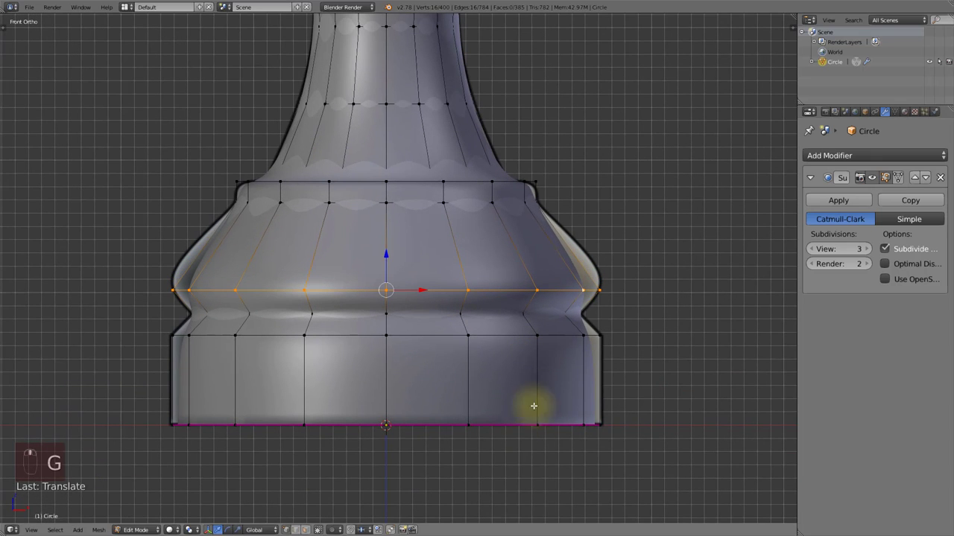
pyautogui.press('ctrl+r')
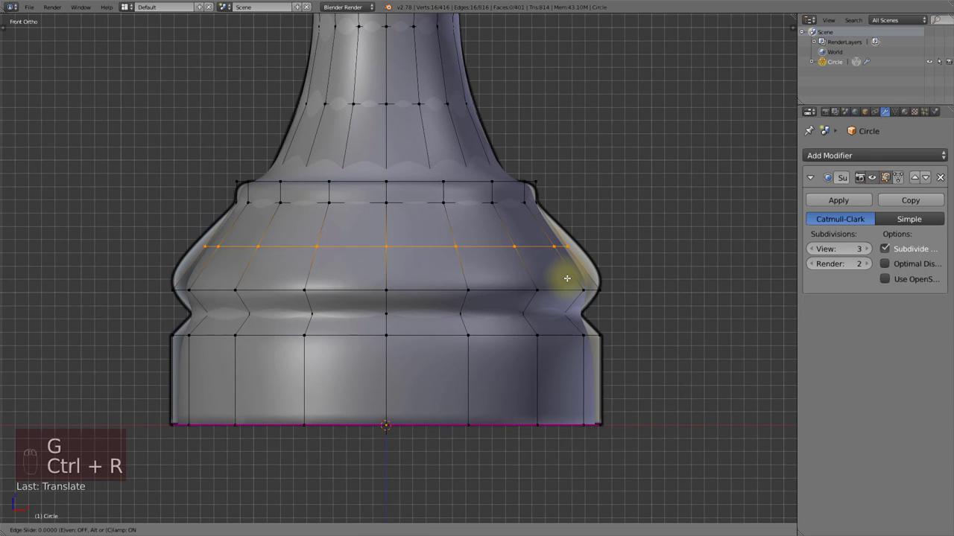
pyautogui.press('g')
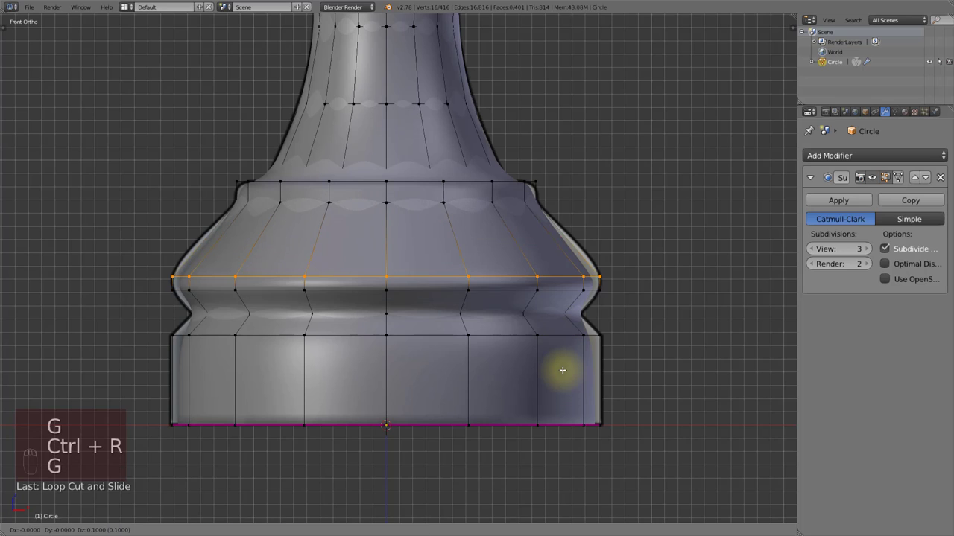
pyautogui.press('Tab')
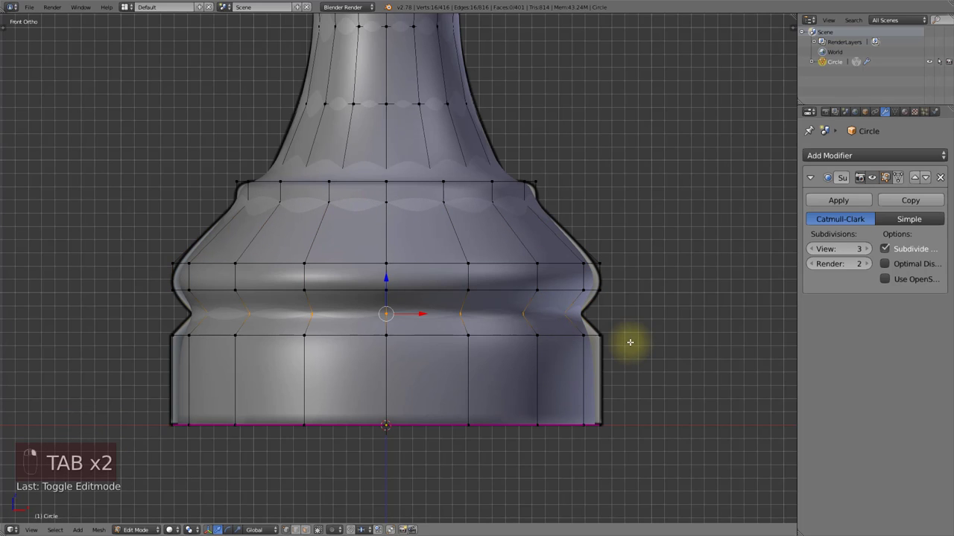
pyautogui.press('shift+e')
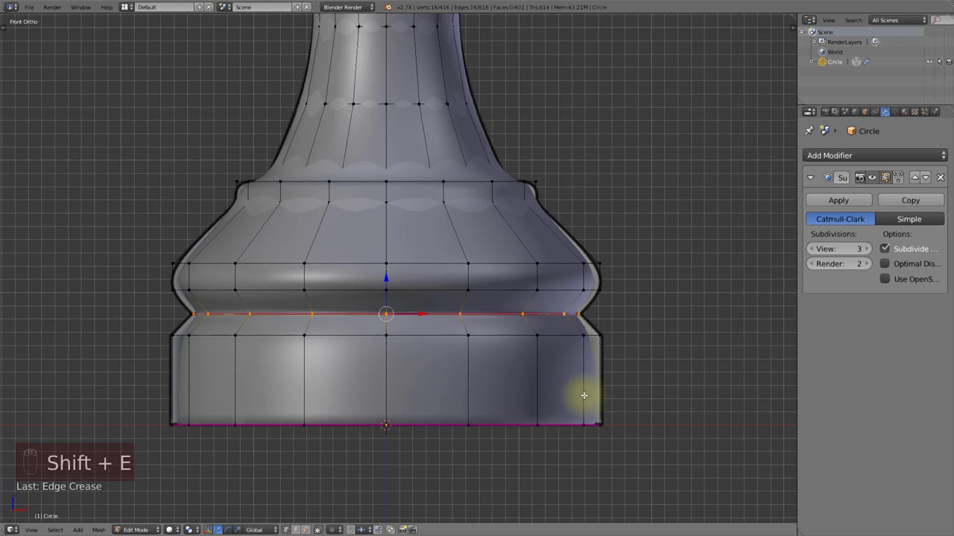
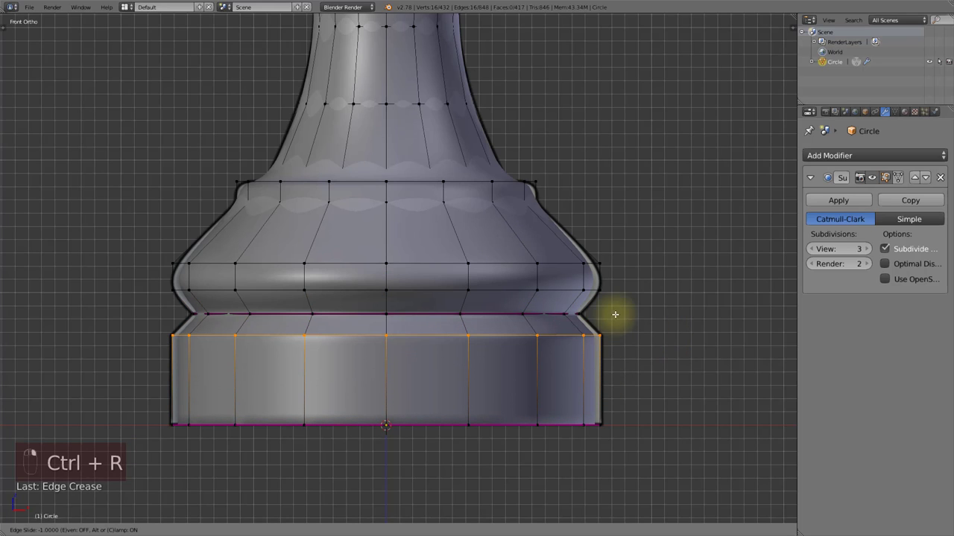
pyautogui.press('g')
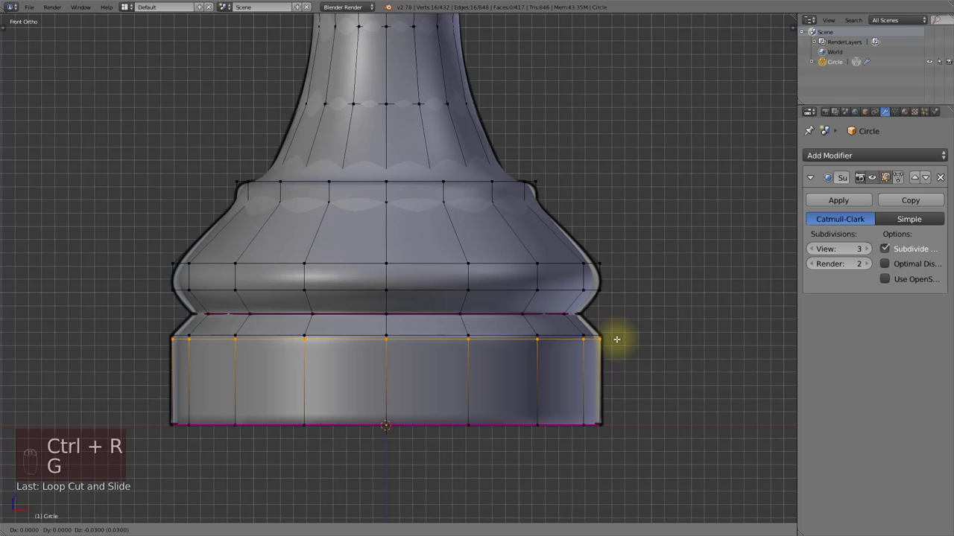
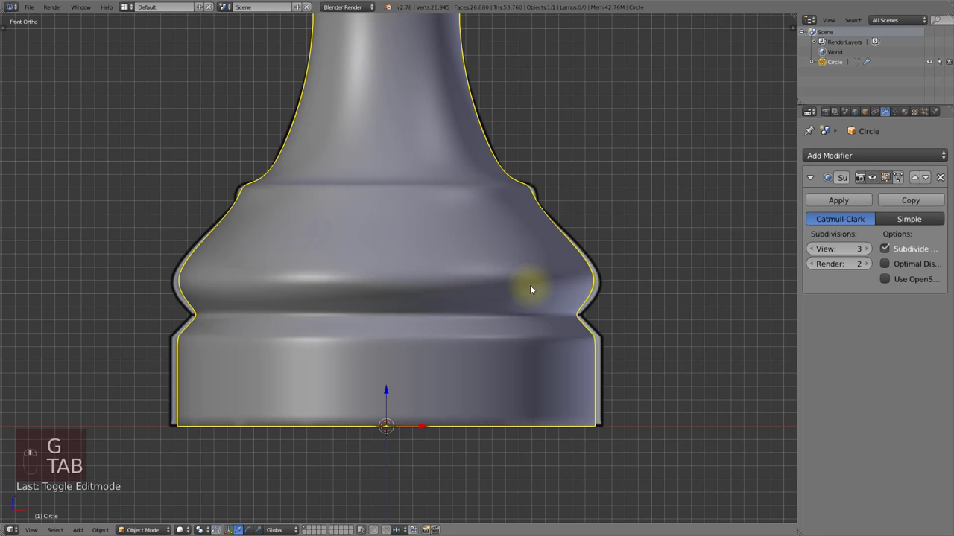
# - Scale and move the collar rings and stem-top loops to refine the bishop's profile
pyautogui.click(500, 261)
pyautogui.click(497, 338)
pyautogui.press('Tab')
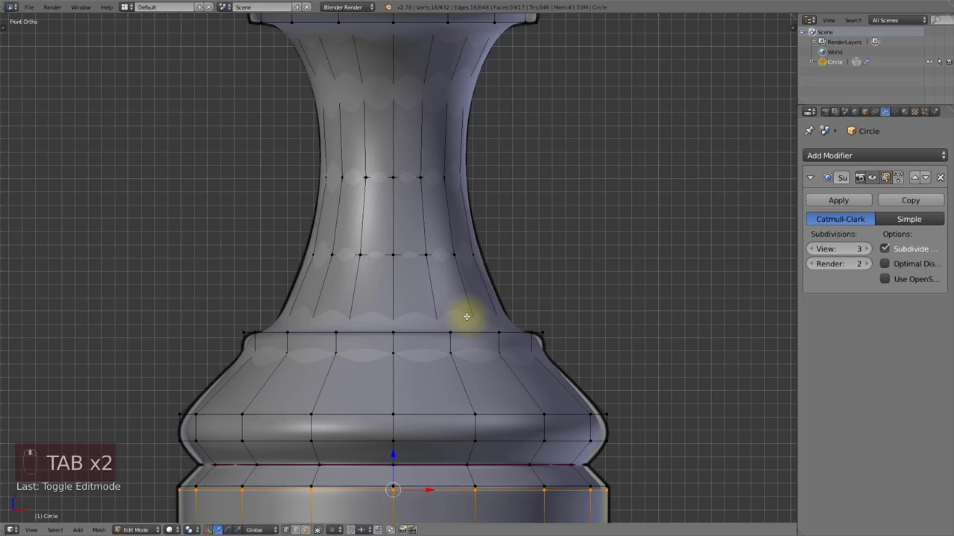
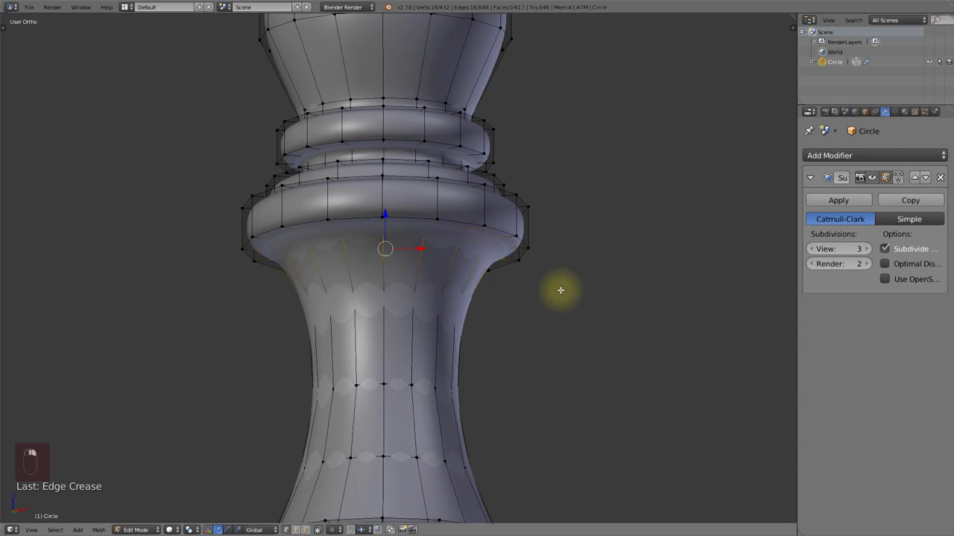
pyautogui.press('shift+e')
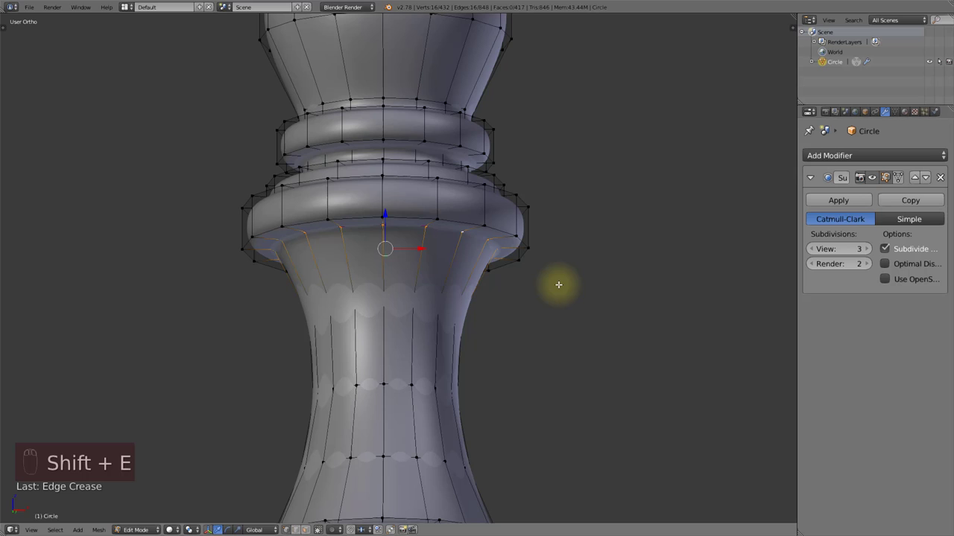
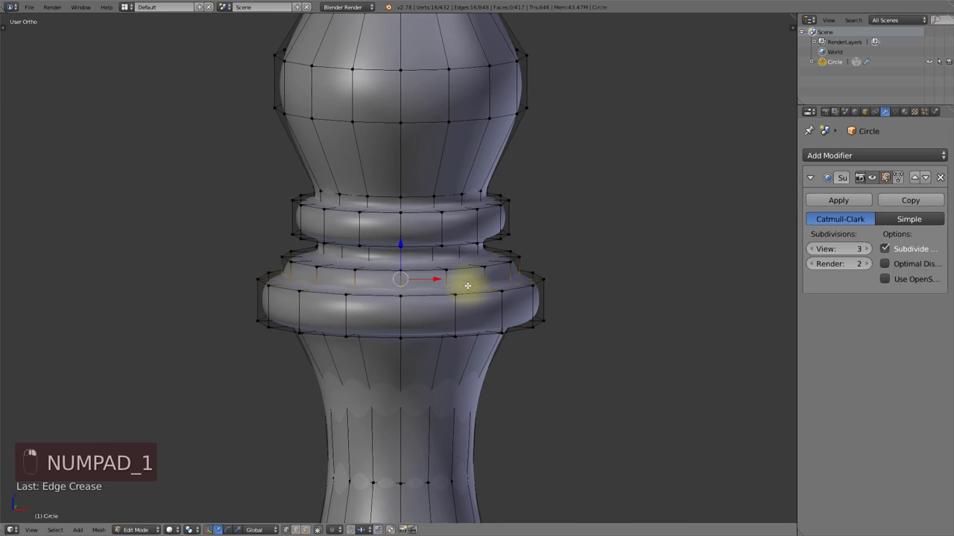
pyautogui.press('shift+e')
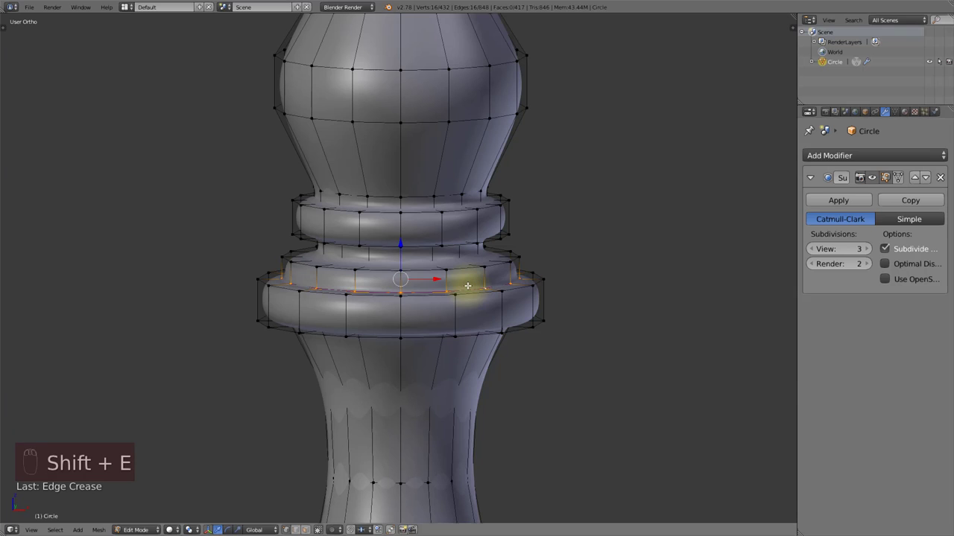
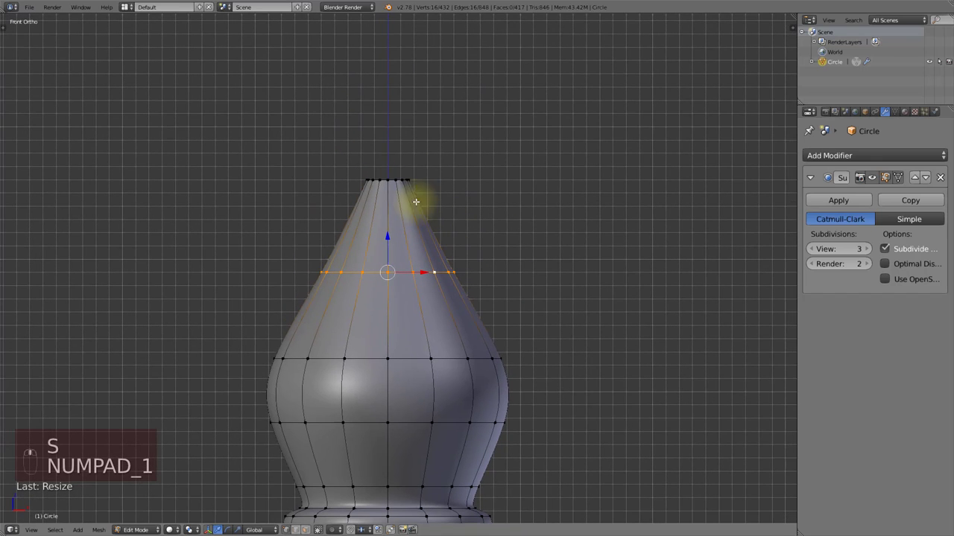
# - Extend the head's top ring upward and widen a new ring into the knob's lip
pyautogui.press('e')
pyautogui.press('g')
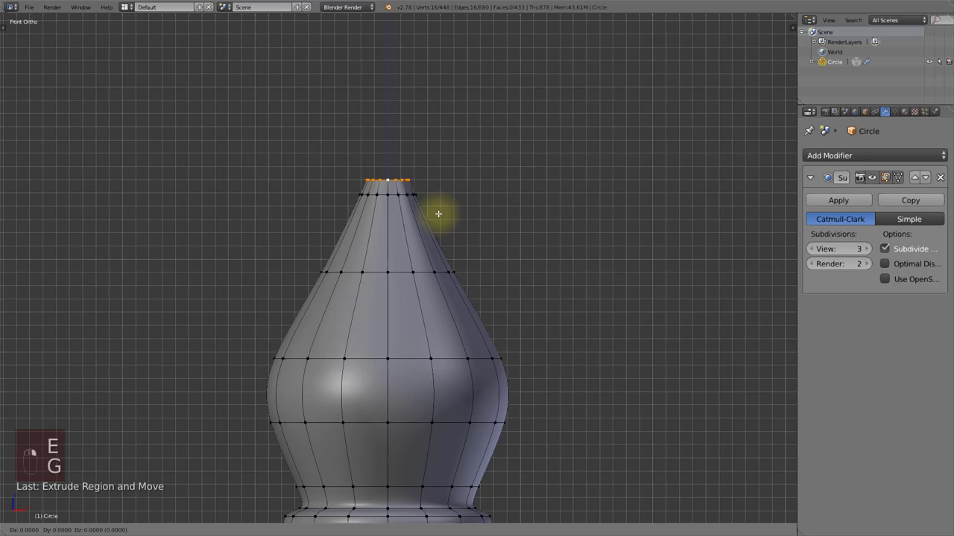
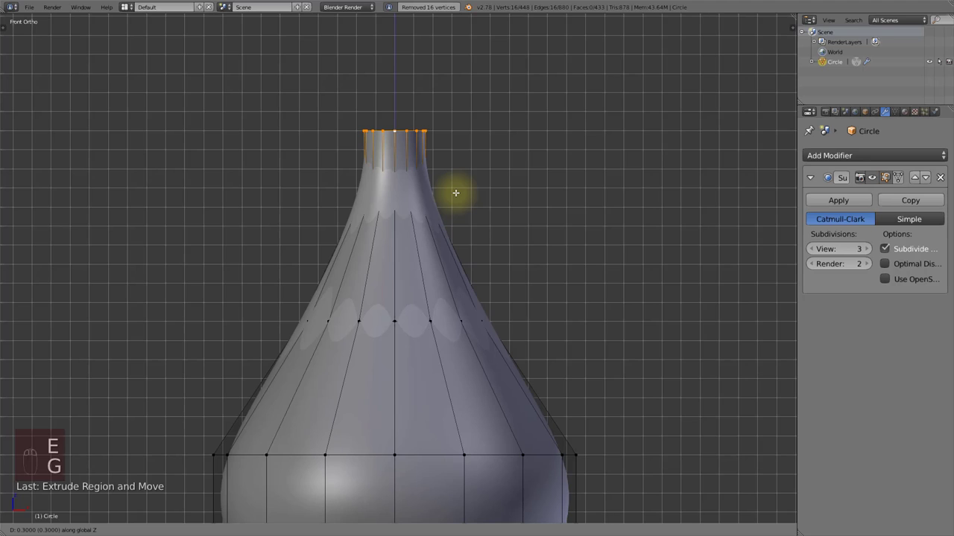
pyautogui.press('g')
pyautogui.press('ctrl+r')
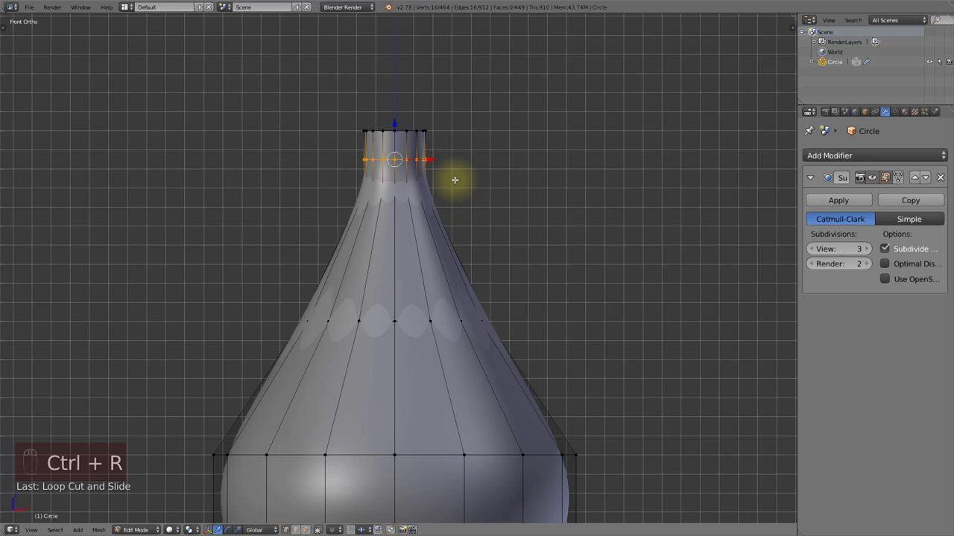
pyautogui.press('s')
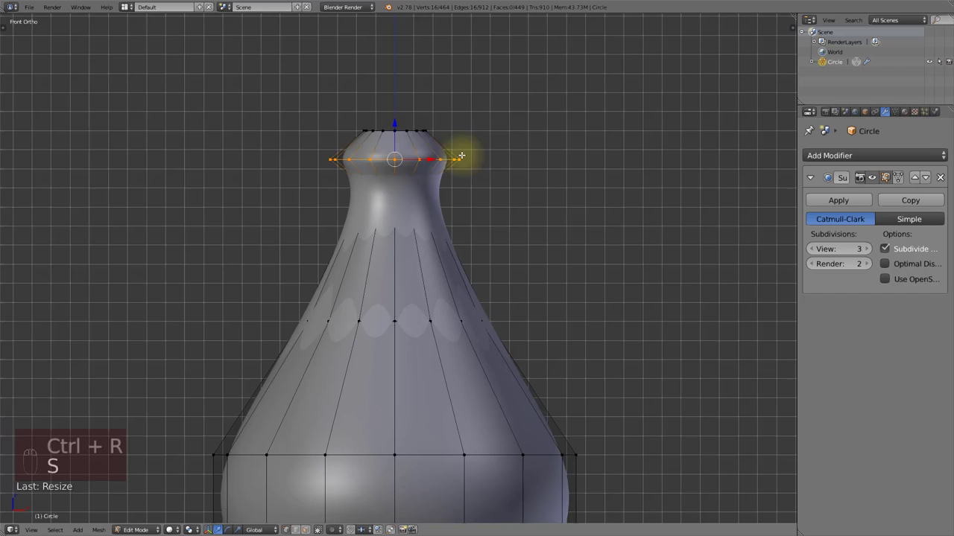
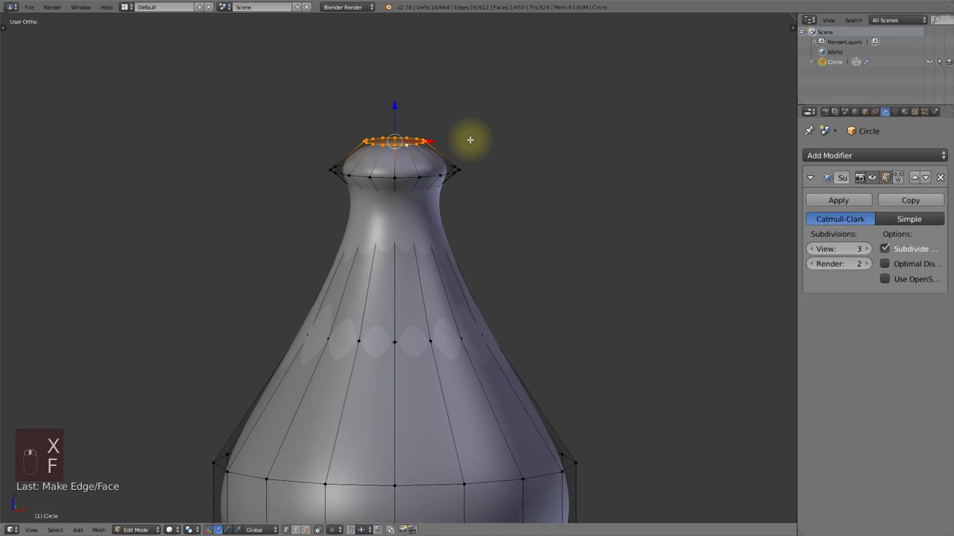
# - Extrude once more and shrink the tip closed, then view the finished bishop from the front in Object Mode
pyautogui.press('e')
pyautogui.press('s')
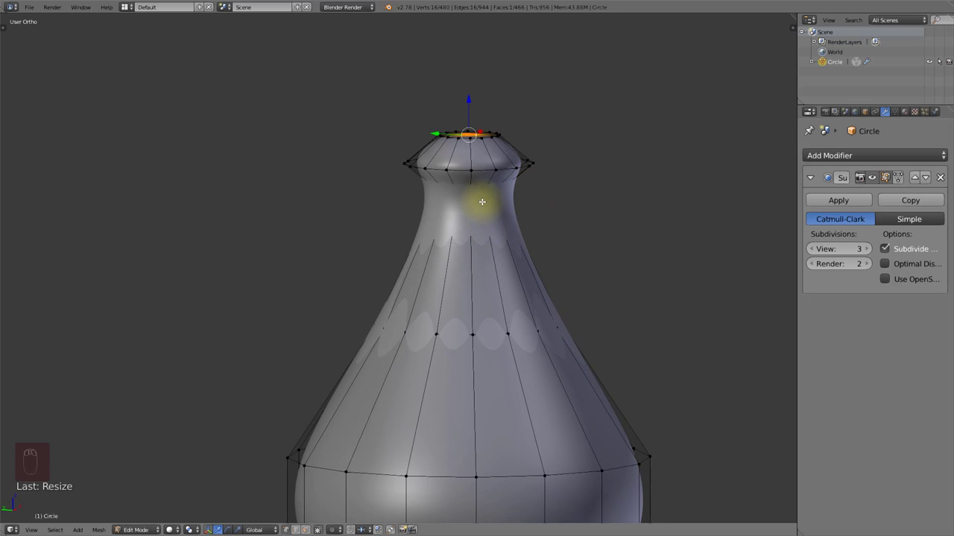
pyautogui.press('shift+e')
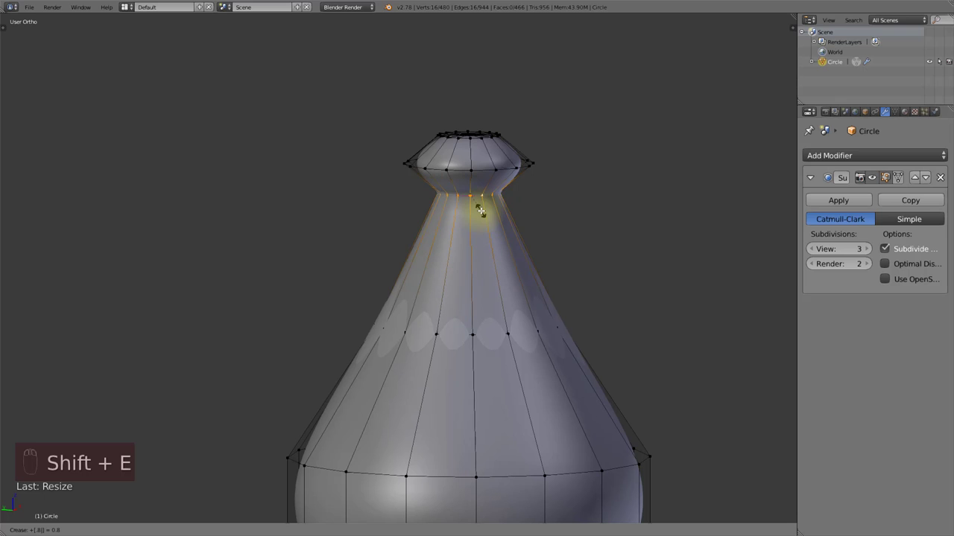
pyautogui.press('Tab')
pyautogui.press('KP_1')
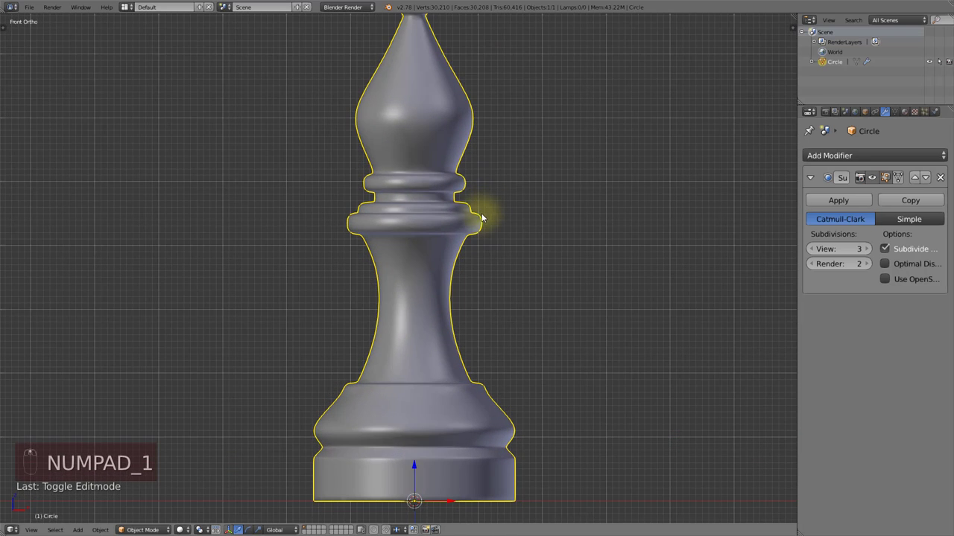
# - Add a plane as a second object and move it up to the height of the bishop's head
pyautogui.middleClick(462, 222)
pyautogui.press('KP_1')
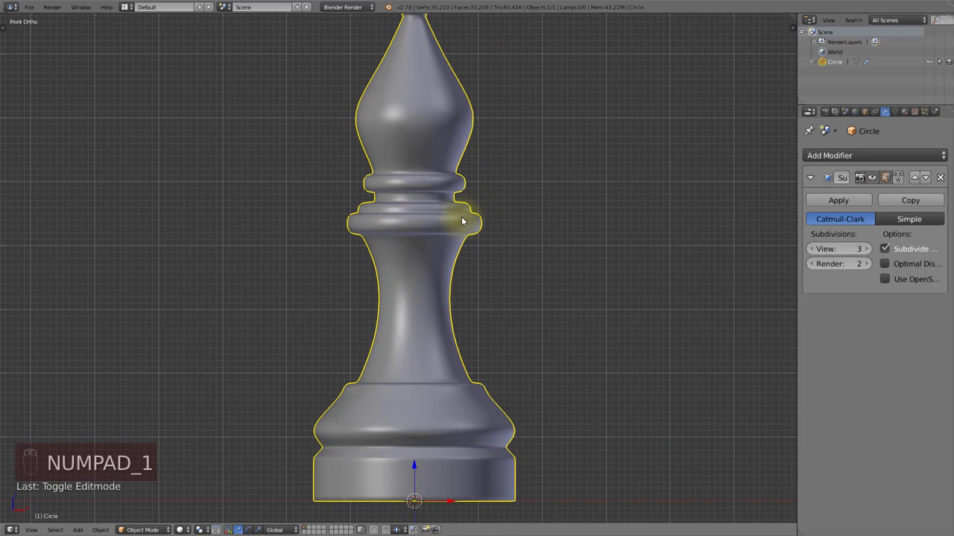
pyautogui.press('shift+a')
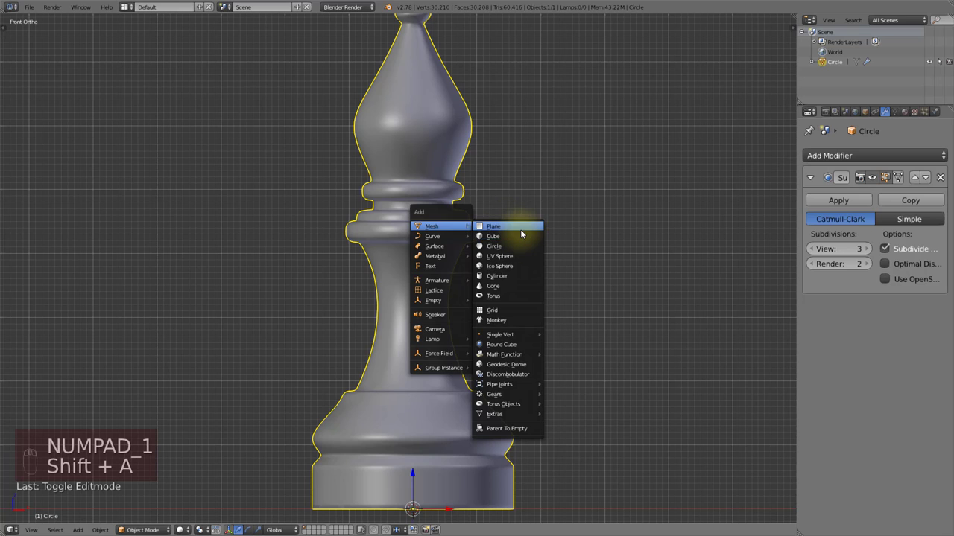
pyautogui.press('g')
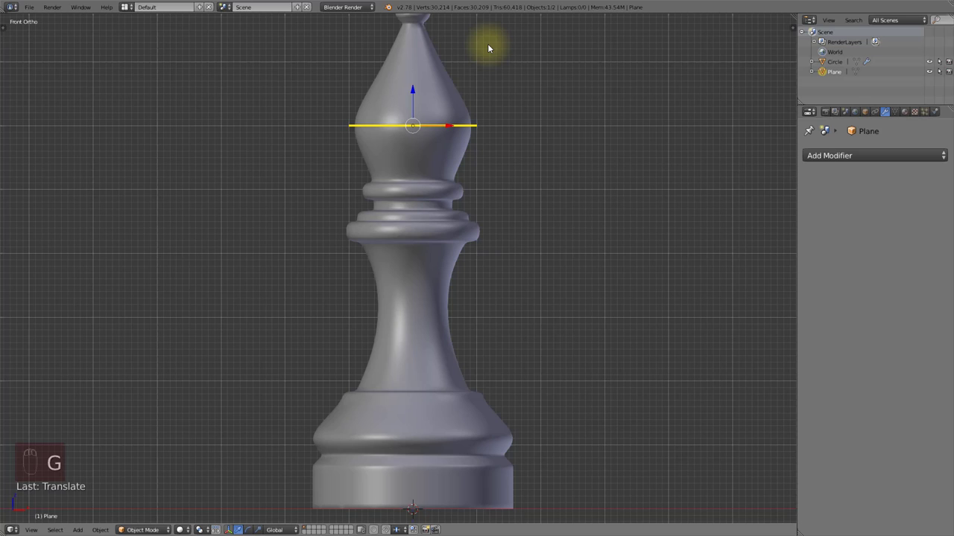
pyautogui.press('n')
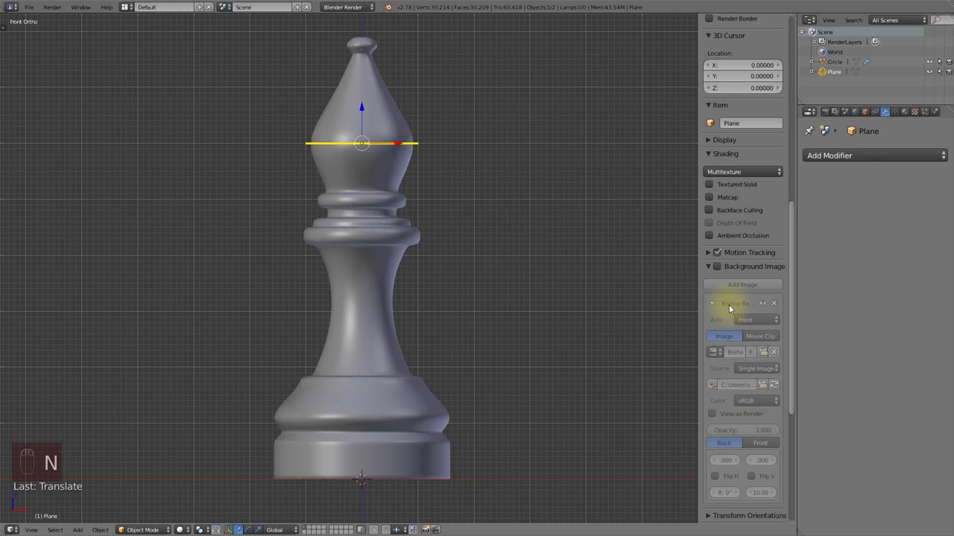
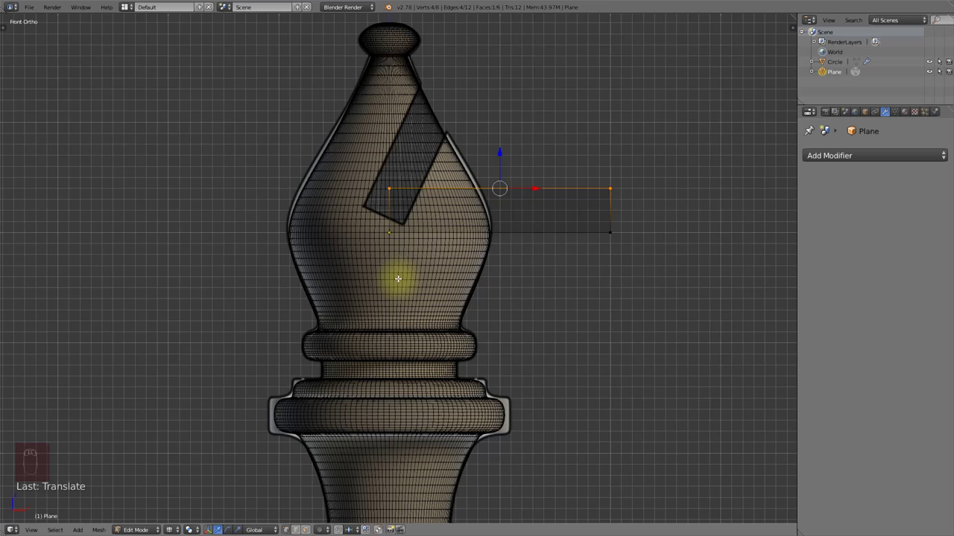
# - In Edit Mode, tilt the plane strip steeper and move it along constrained axes toward the head
pyautogui.press('Tab')
pyautogui.press('r')
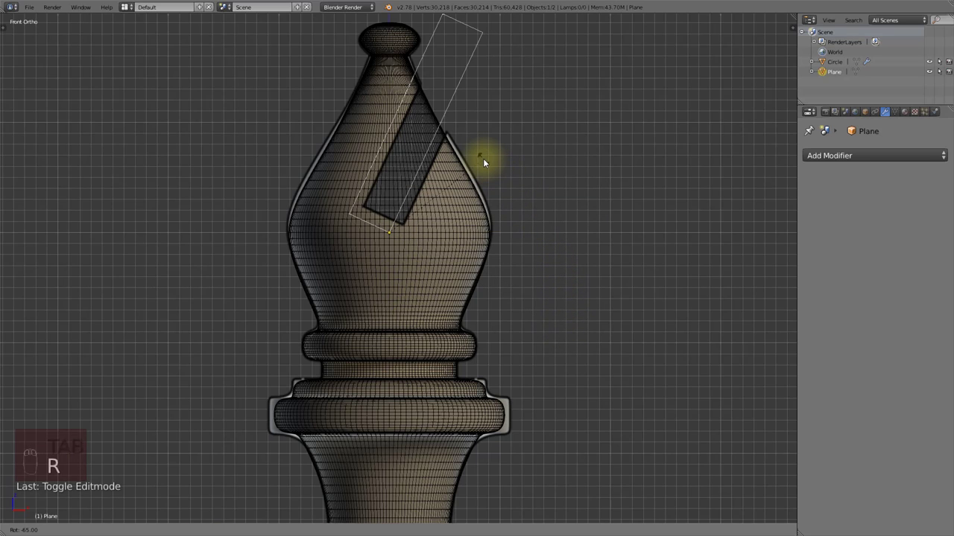
pyautogui.press('g')
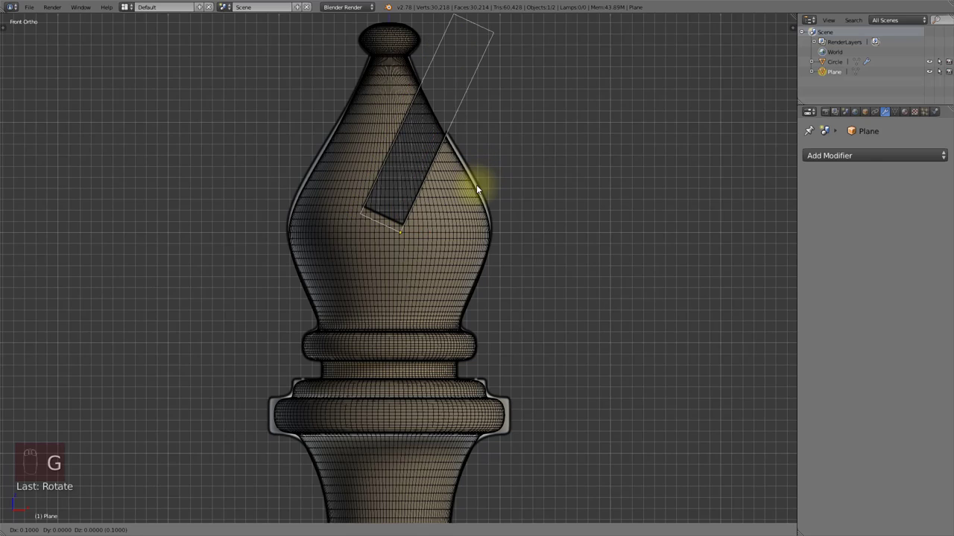
pyautogui.press('g')
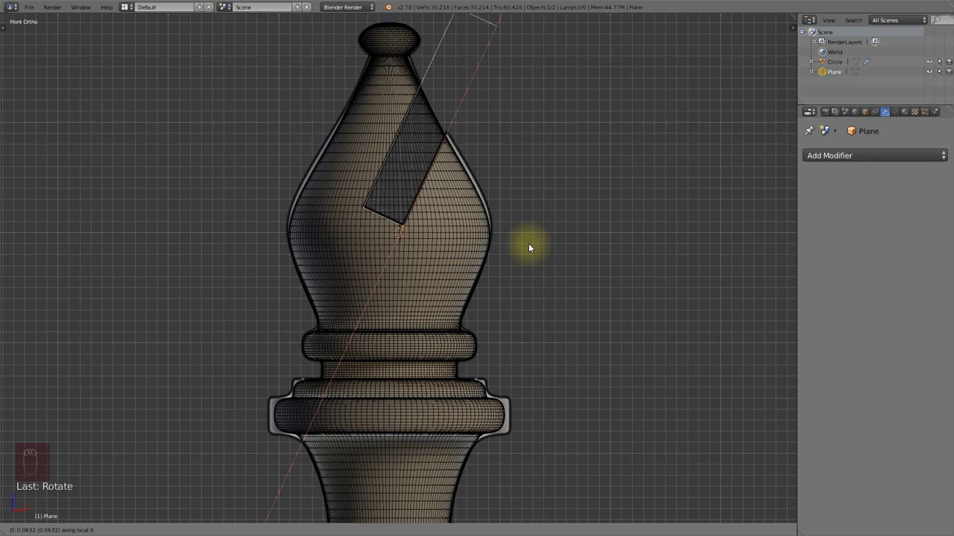
pyautogui.press('g')
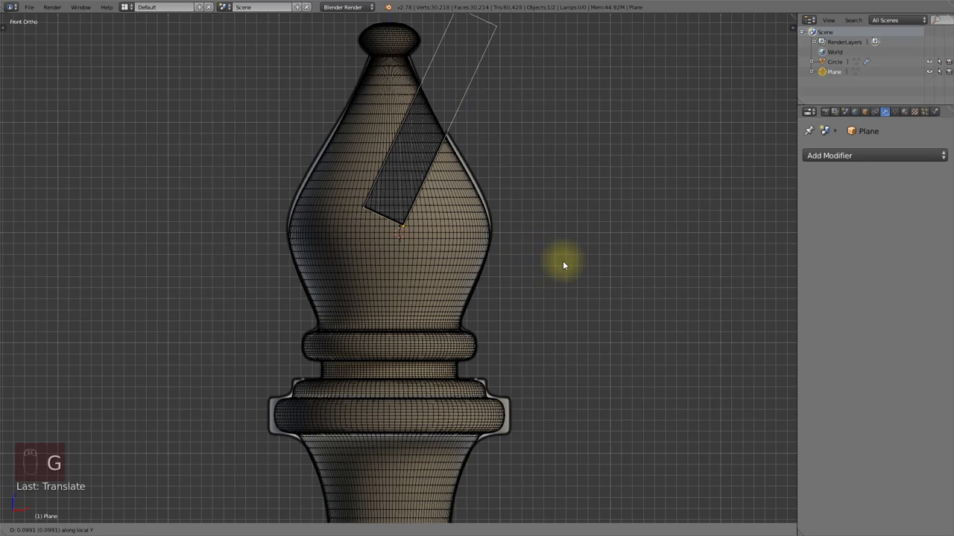
pyautogui.press('g')
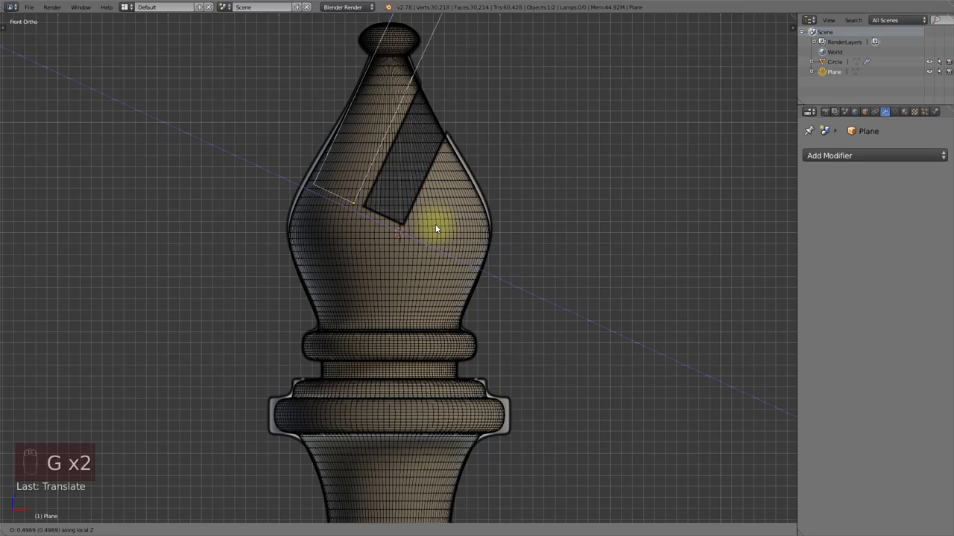
pyautogui.press('s')
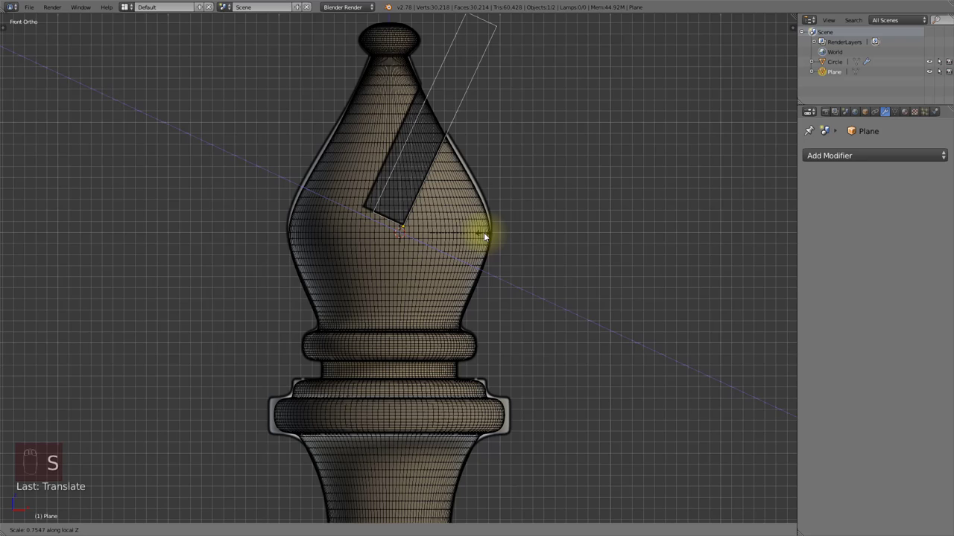
pyautogui.press('s')
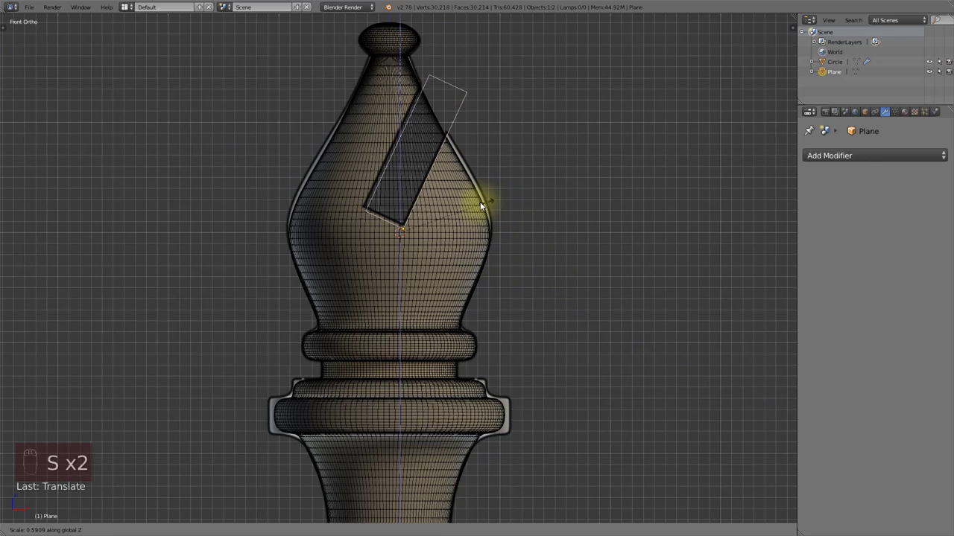
# - Resize and rotate the strip so it lies diagonally across the bishop's pointed head
pyautogui.moveTo(569, 189); pyautogui.dragTo(545, 279)
pyautogui.press('s')
pyautogui.press('s')
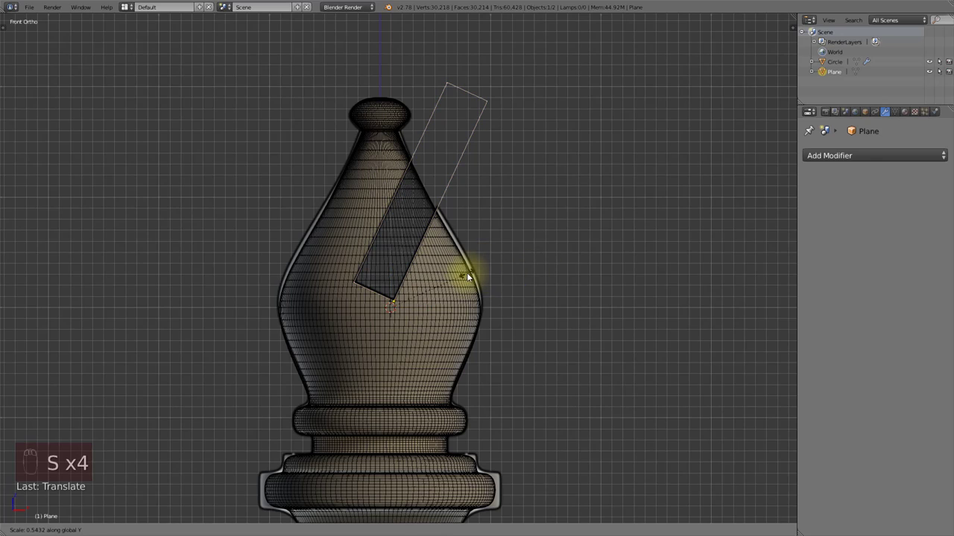
pyautogui.press('s')
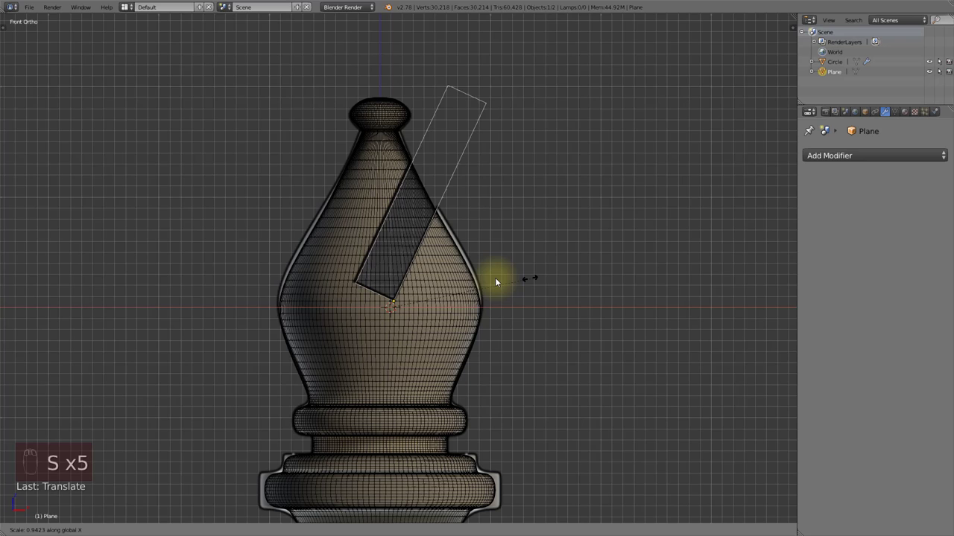
pyautogui.moveTo(605, 262); pyautogui.dragTo(433, 295)
pyautogui.press('s')
pyautogui.press('z')
pyautogui.moveTo(433, 297); pyautogui.dragTo(475, 299)
# - Leave Edit Mode and view the tilted slab through the head in solid shading from an angle
pyautogui.press('Tab')
pyautogui.press('z')
pyautogui.press('Tab')
pyautogui.press('z')
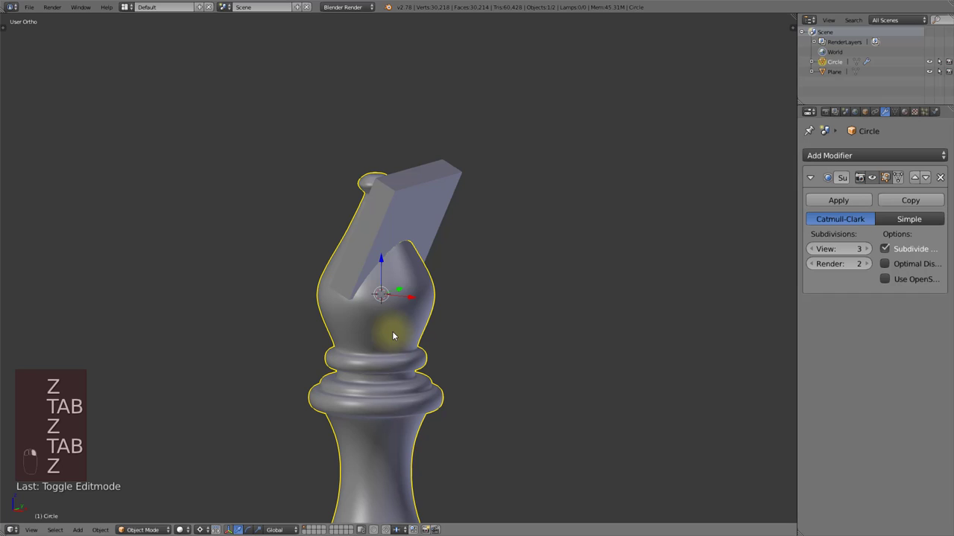
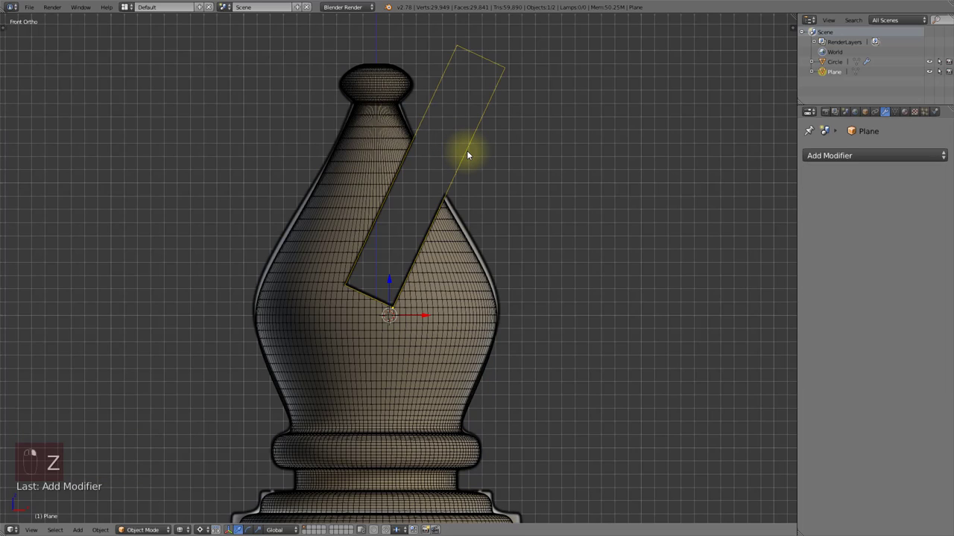
# - Move the cutting plane to another layer so only the slit-carved bishop remains visible
pyautogui.press('m')
pyautogui.rightClick(471, 156)
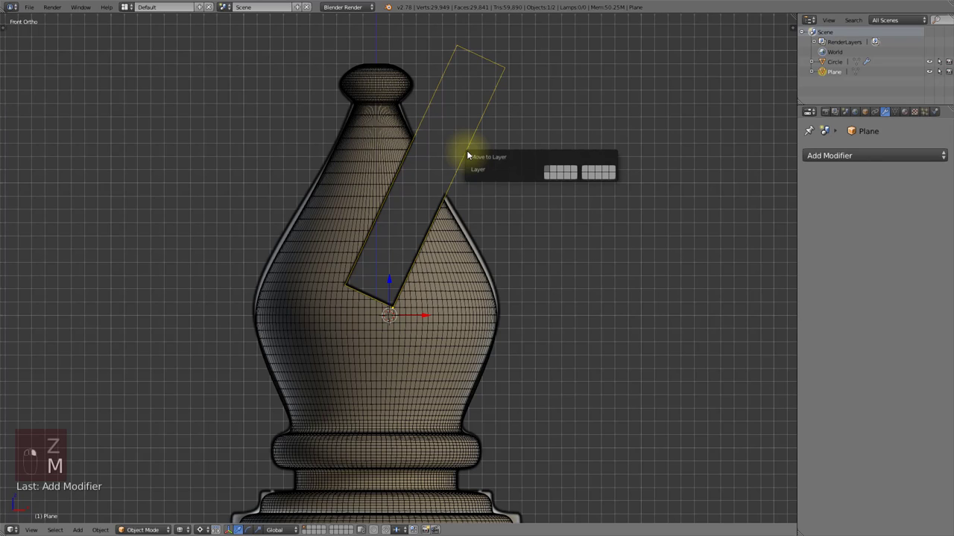
pyautogui.middleClick(472, 157)
pyautogui.press('z')
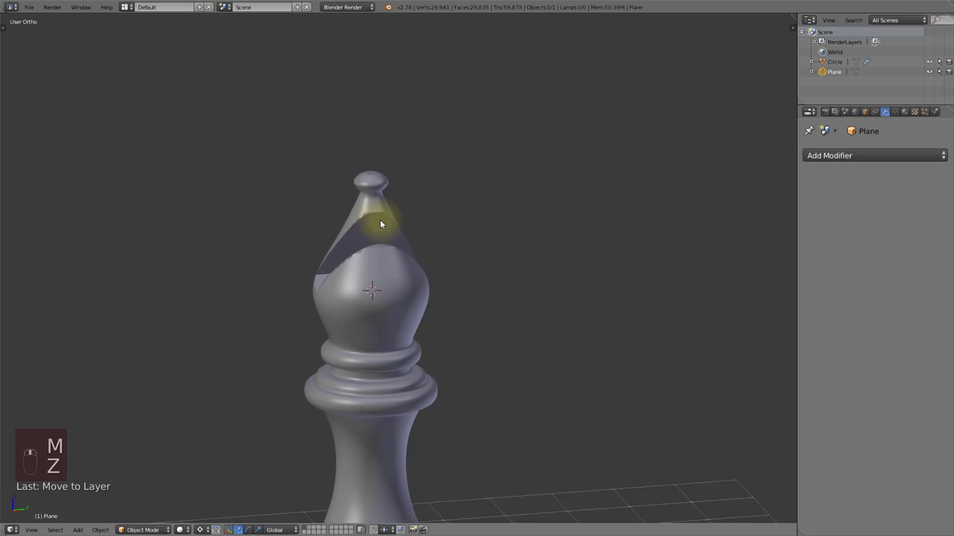
# - Orbit around the bishop's head to inspect the slit, then return to a framed front view
pyautogui.moveTo(363, 280); pyautogui.dragTo(371, 313)
pyautogui.moveTo(370, 313); pyautogui.dragTo(511, 314)
pyautogui.moveTo(544, 308); pyautogui.dragTo(514, 287)
pyautogui.press('KP_1')
pyautogui.moveTo(477, 341); pyautogui.dragTo(487, 215)
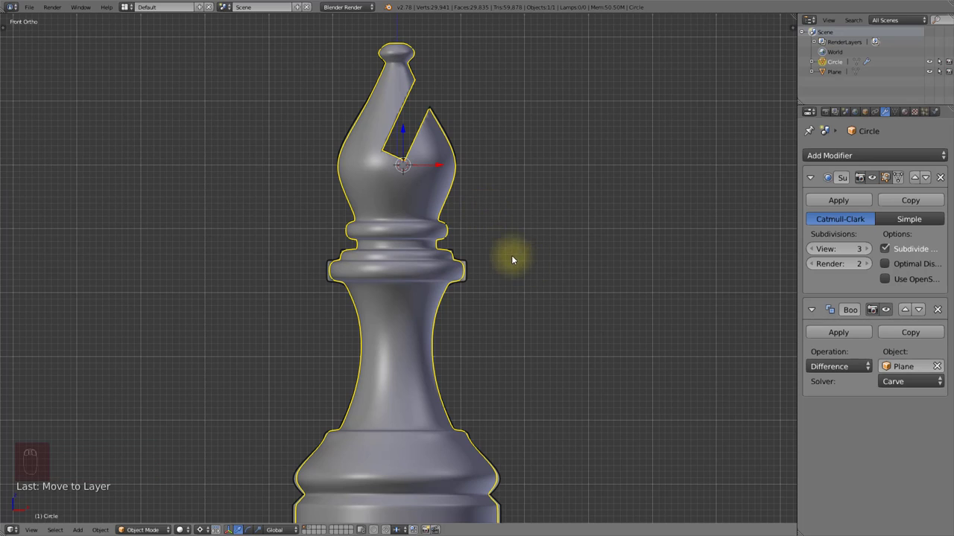
# - Show the plane's layer again and slide and rotate the strip to a new slant deeper in the head
pyautogui.press('shift+2')
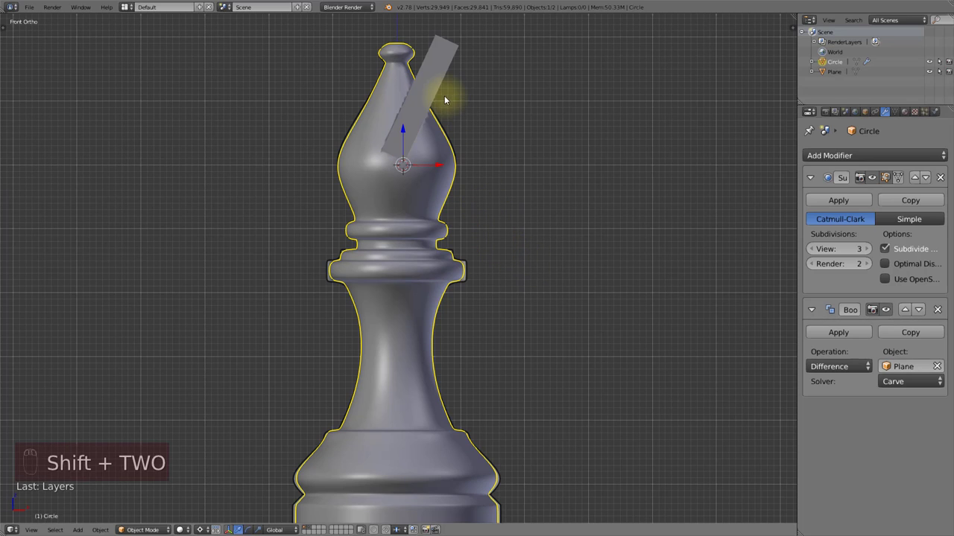
pyautogui.moveTo(436, 93); pyautogui.dragTo(441, 134)
pyautogui.press('g')
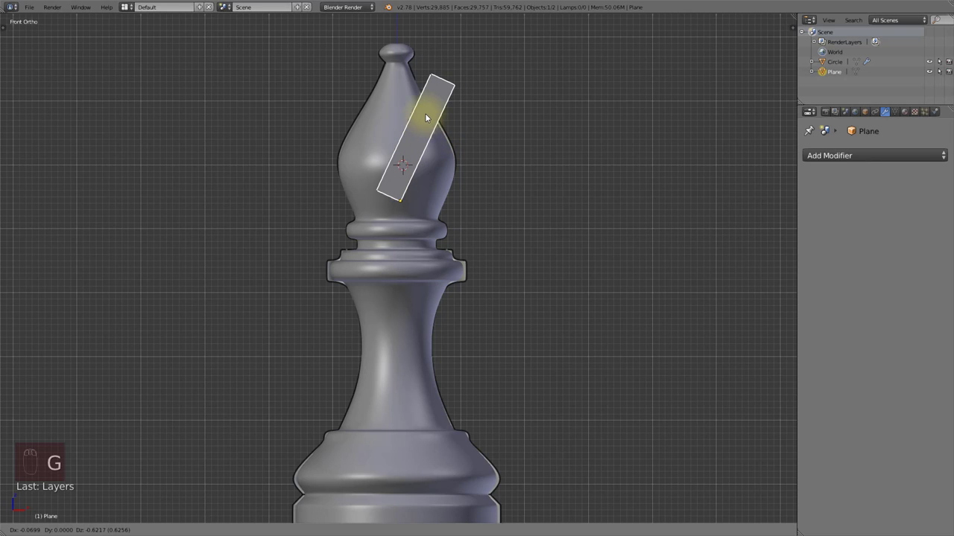
pyautogui.moveTo(438, 176); pyautogui.dragTo(510, 90)
pyautogui.moveTo(887, 314); pyautogui.dragTo(435, 169)
pyautogui.moveTo(446, 74); pyautogui.dragTo(436, 170)
# - Hide the plane's layer, select the bishop body and enter Edit Mode on its mesh
pyautogui.press('g')
pyautogui.press('g')
pyautogui.press('r')
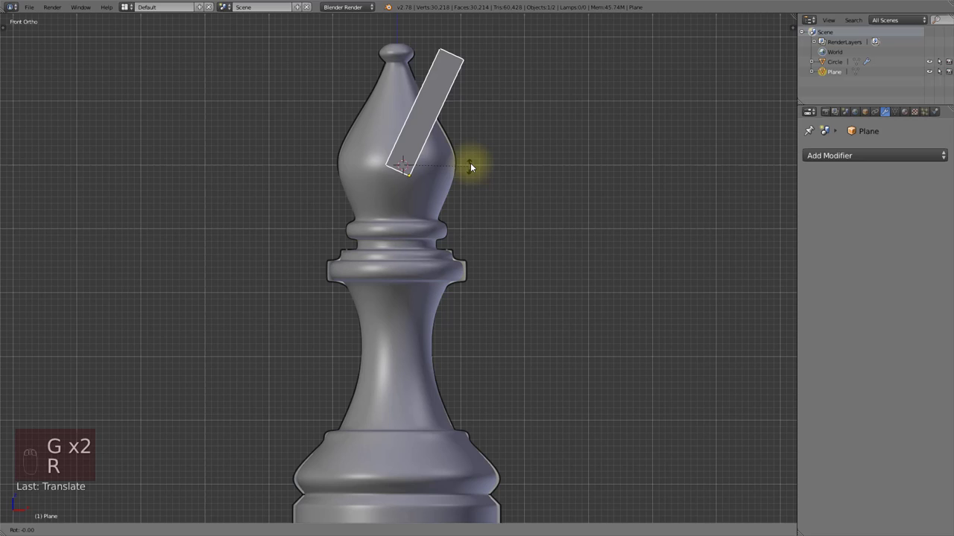
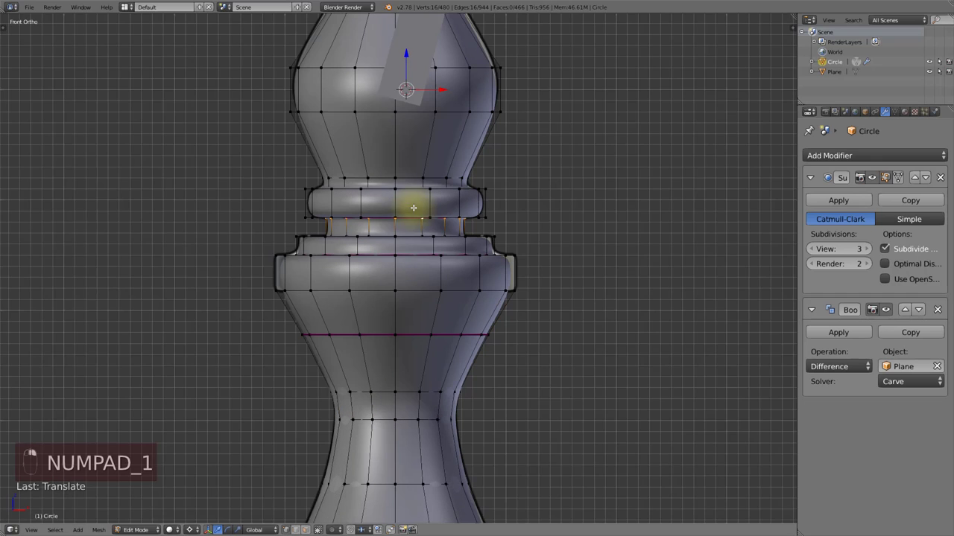
# - Select the edge loop below the collar and crease it to stay sharp under subdivision
pyautogui.press('g')
pyautogui.press('g')
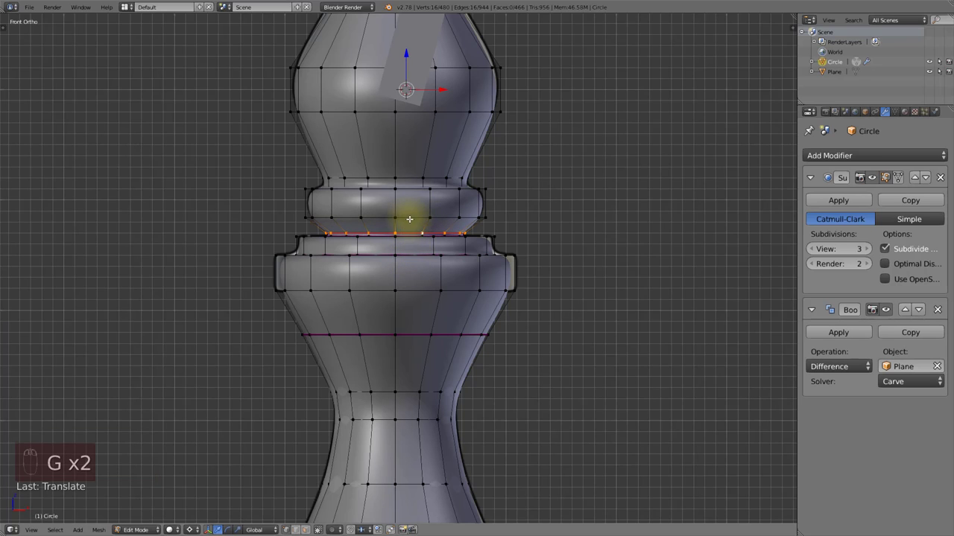
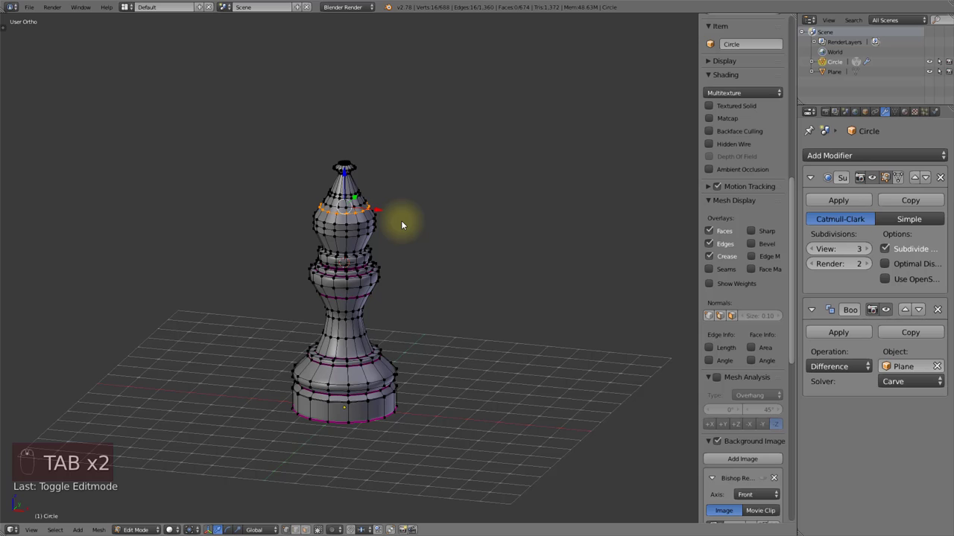
# - Select all bishop vertices and run Remove Doubles, merging 144 duplicate vertices
pyautogui.press('a')
pyautogui.press('a')
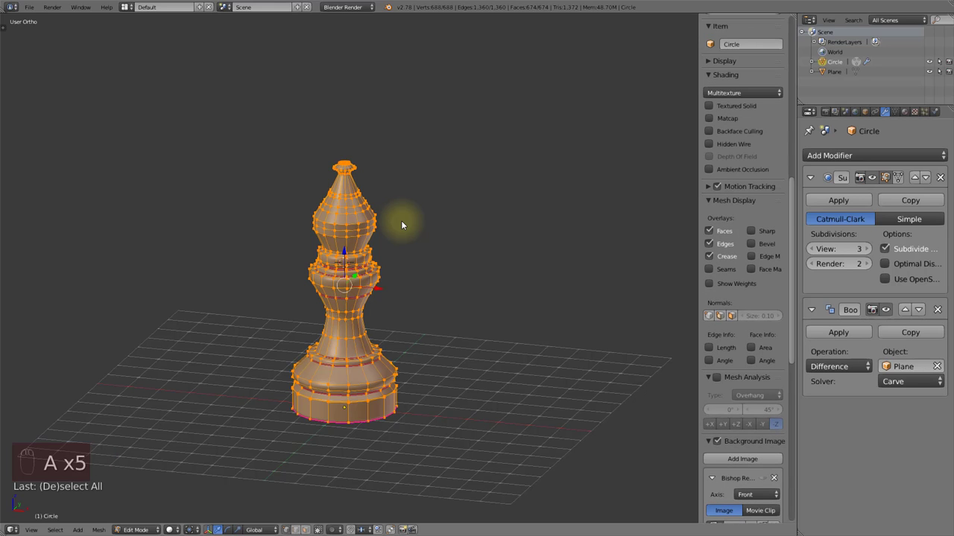
pyautogui.press('w')
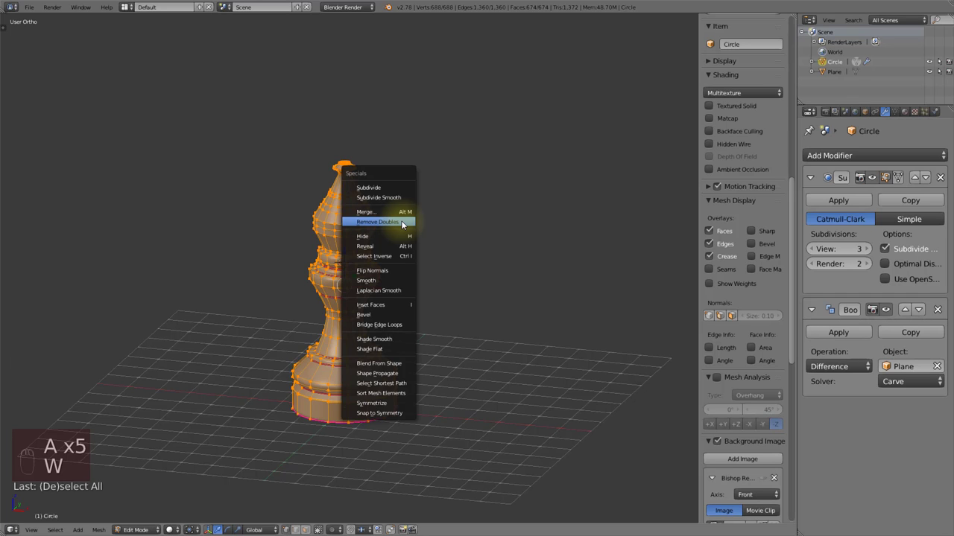
pyautogui.press('Tab')
pyautogui.click(417, 242)
pyautogui.click(396, 245)
pyautogui.click(380, 246)
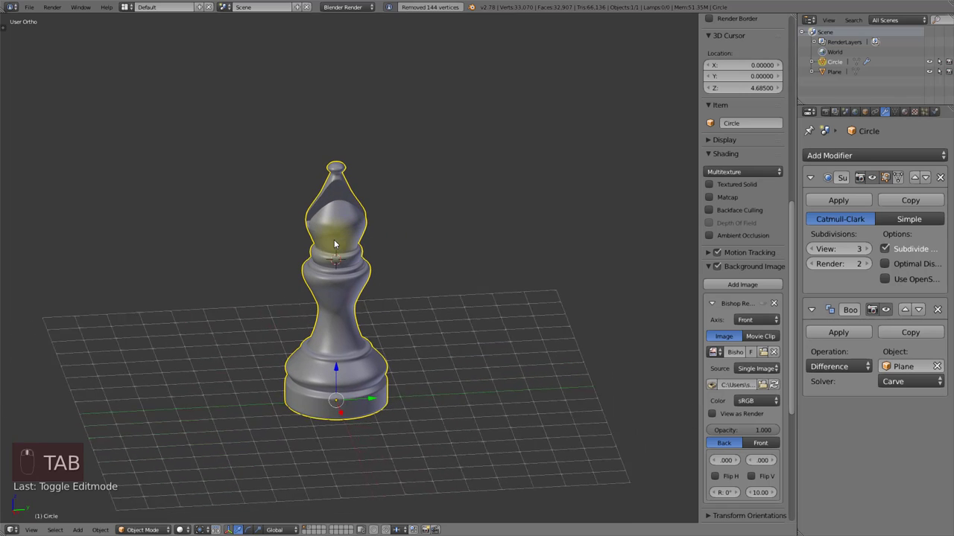
# - Re-enter Edit Mode on the bishop and reselect all vertices via the Specials menu
pyautogui.press('ctrl+z')
pyautogui.press('Tab')
pyautogui.press('w')
pyautogui.press('a')
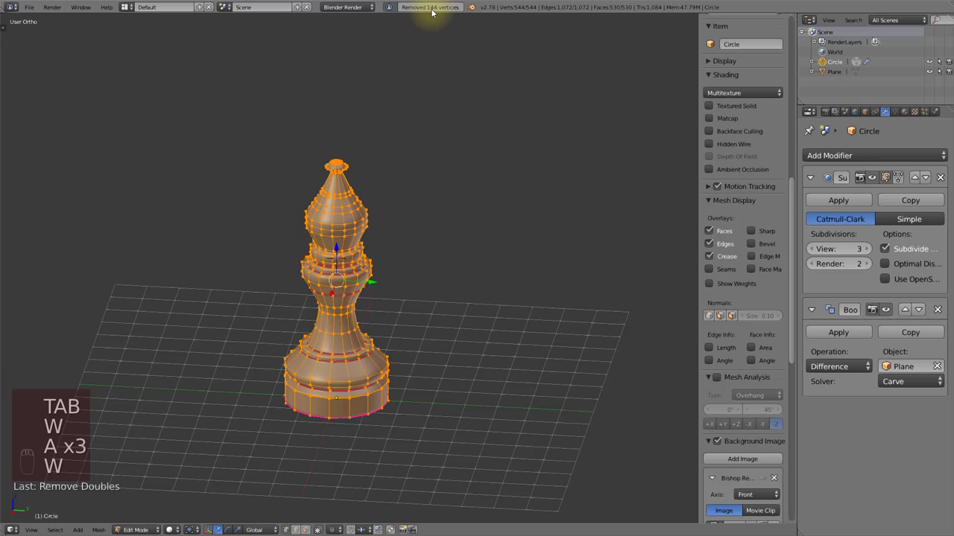